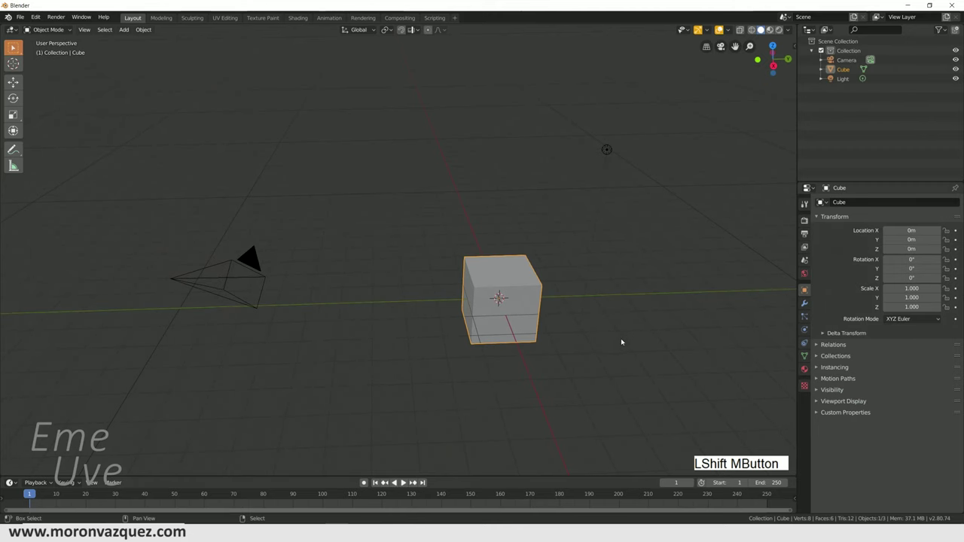
Delete the default objects and add a UV sphere to the empty scene.
{"action": "middle_click", "coordinate": [616, 340]}
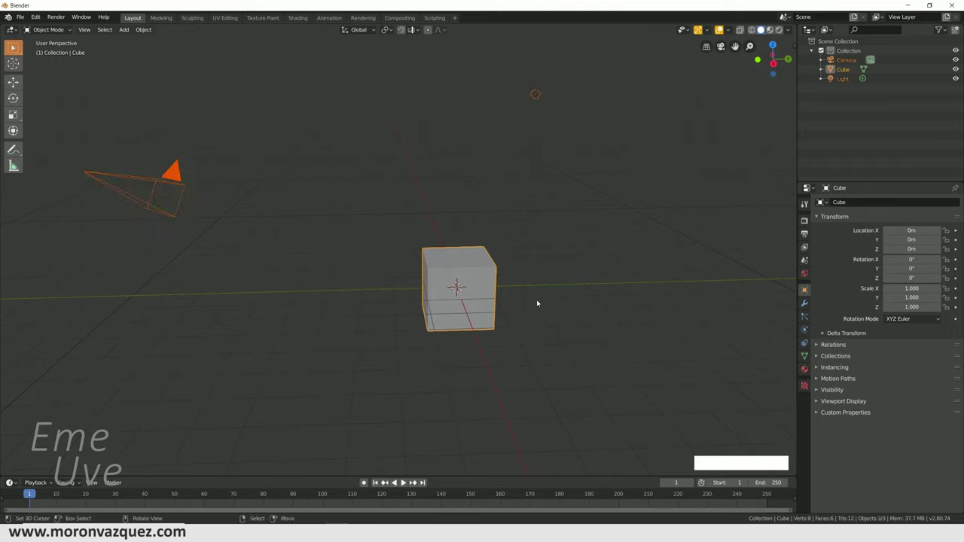
{"action": "key", "text": "Delete"}
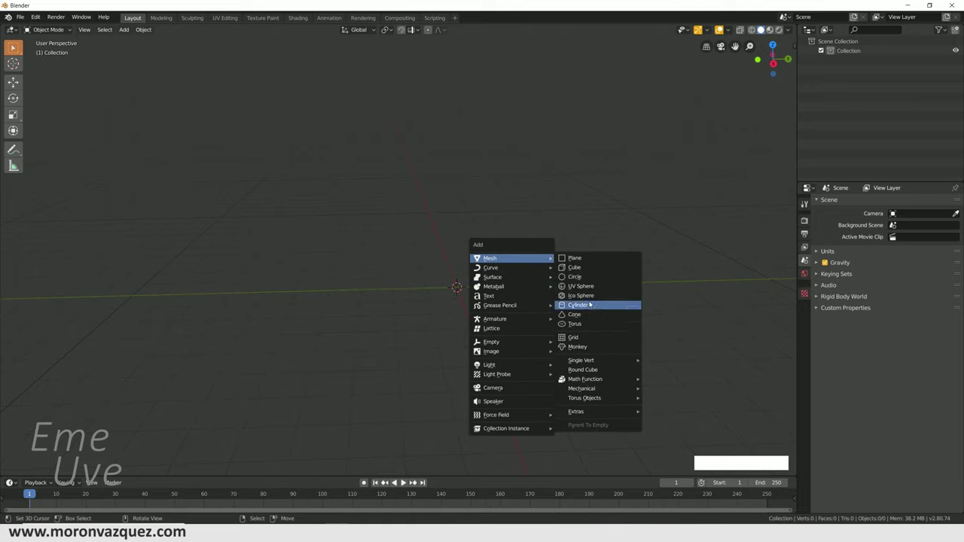
{"action": "left_click", "coordinate": [592, 285]}
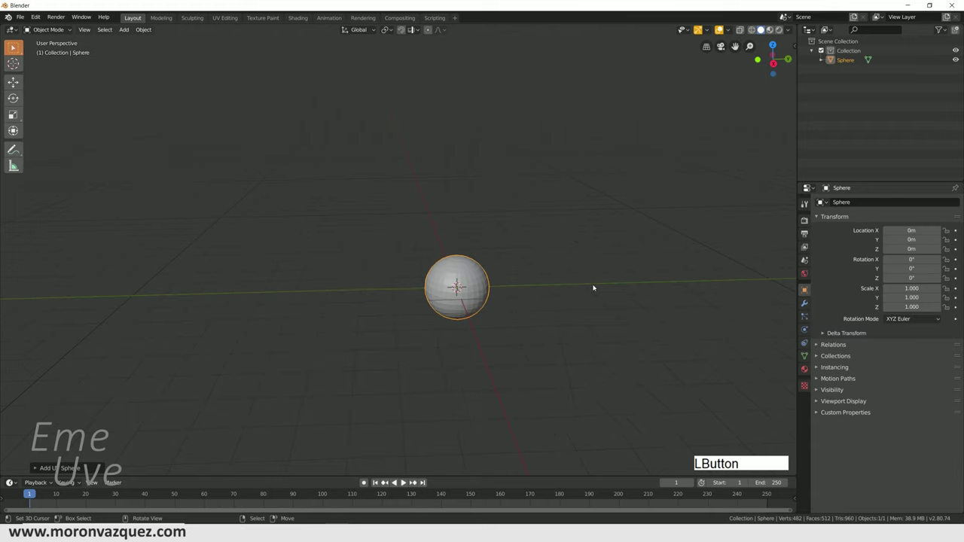
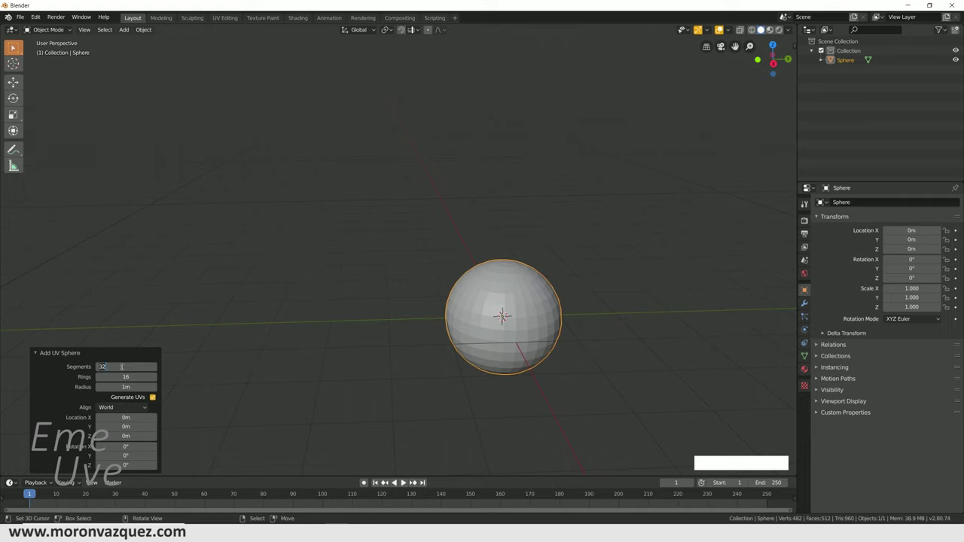
Refine the new sphere to 128 segments and 64 rings for a smoother surface.
{"action": "key", "text": "KP_1"}
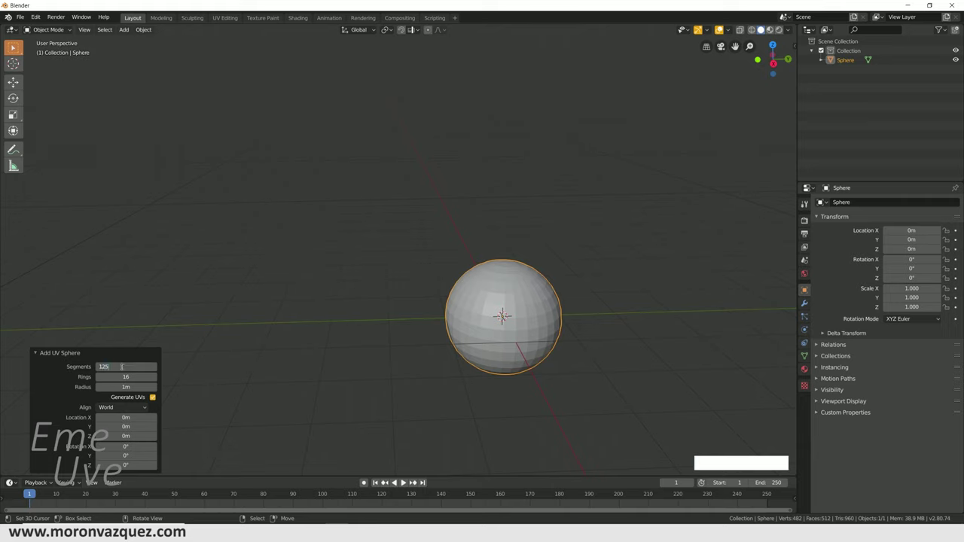
{"action": "key", "text": "BackSpace"}
{"action": "key", "text": "KP_8"}
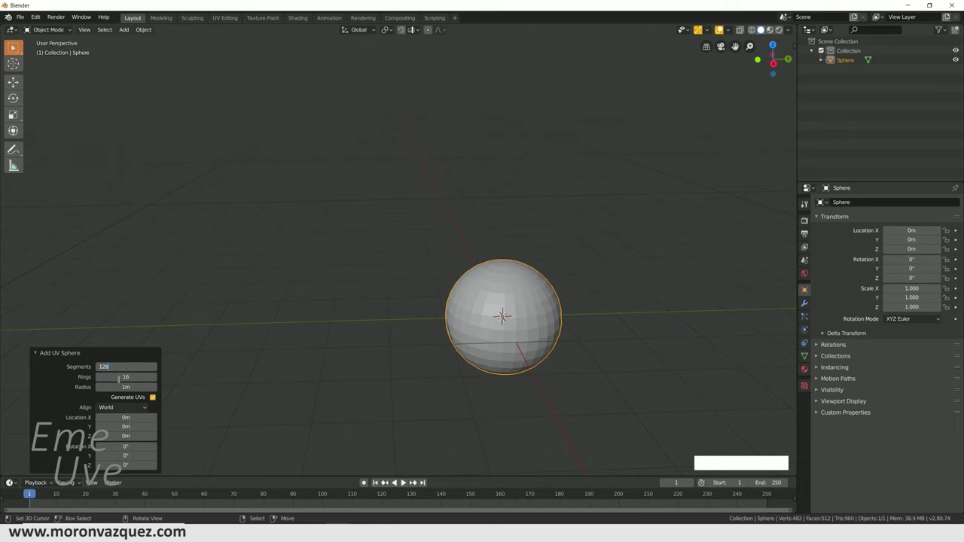
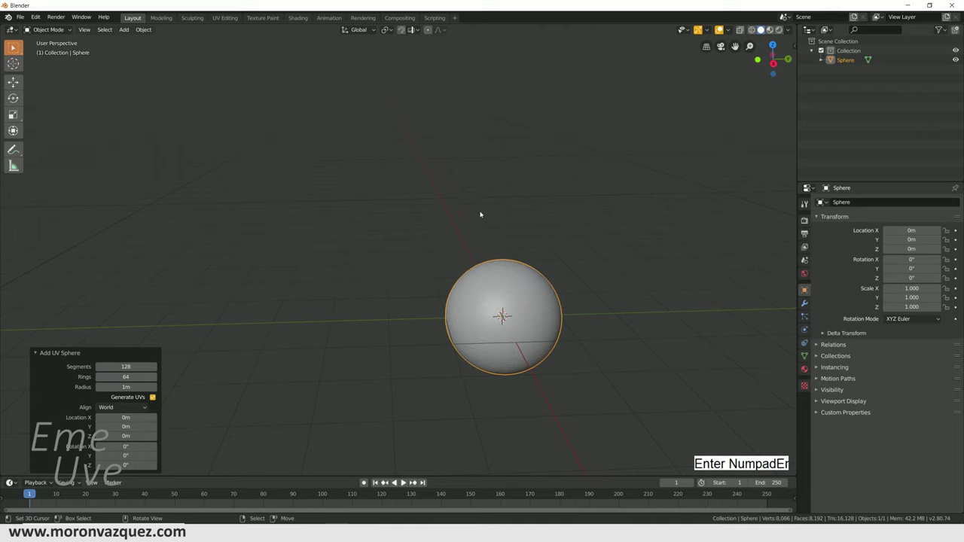
{"action": "middle_click", "coordinate": [527, 324]}
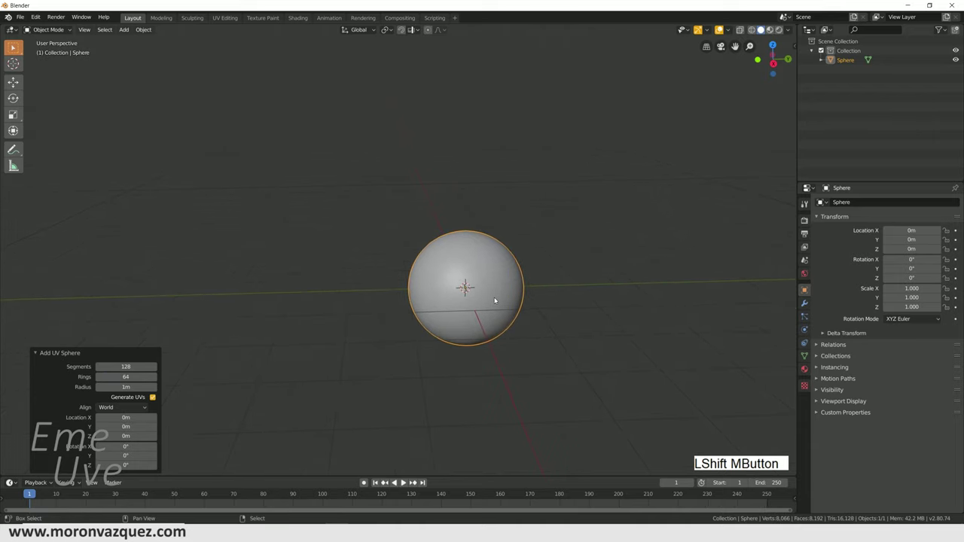
Enter Edit Mode, browse the Add Modifier list without adding one, and return to Object Mode.
{"action": "left_click", "coordinate": [142, 28]}
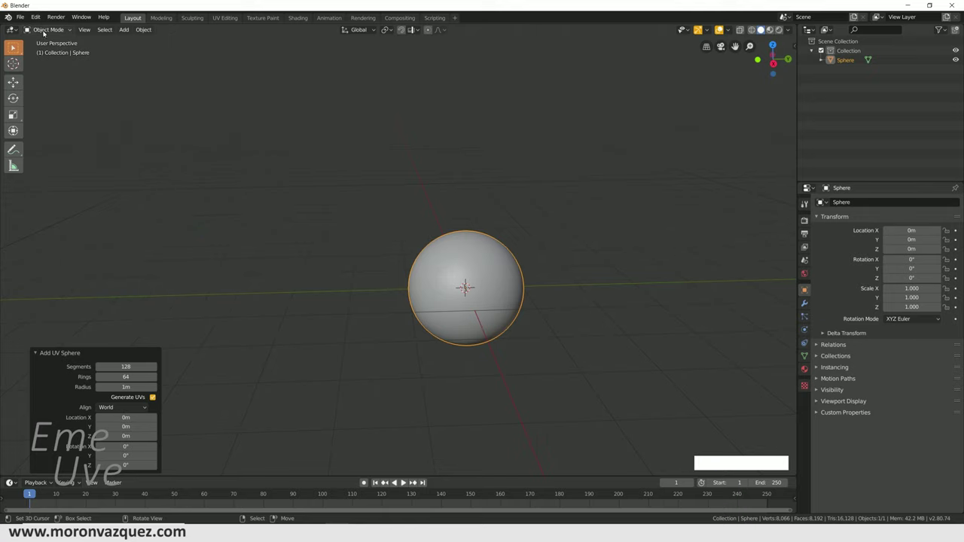
{"action": "left_click", "coordinate": [44, 27]}
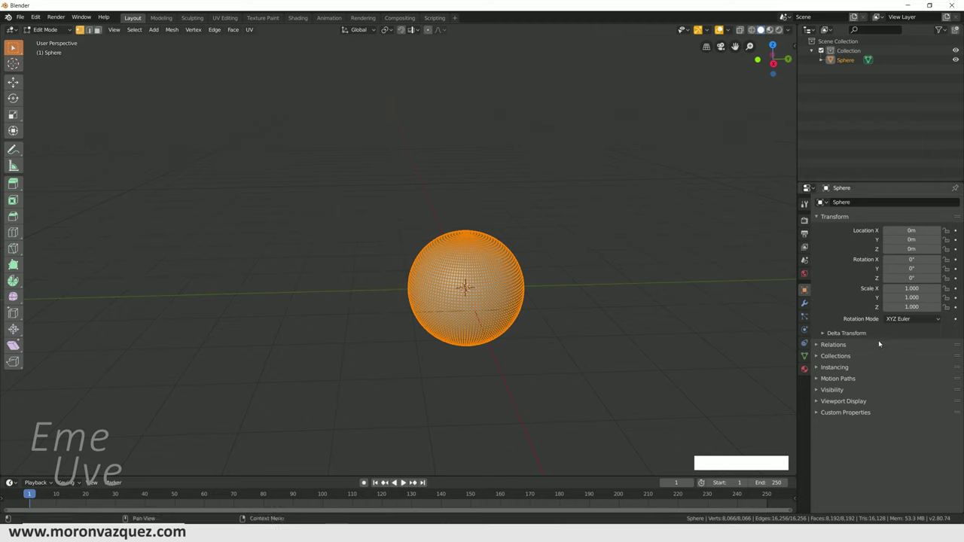
{"action": "left_click", "coordinate": [802, 304]}
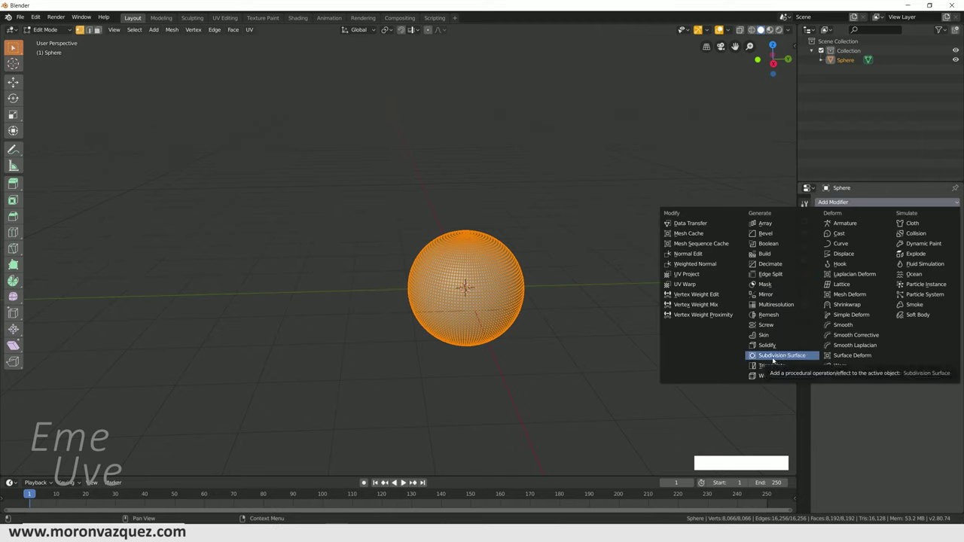
{"action": "left_click", "coordinate": [57, 33]}
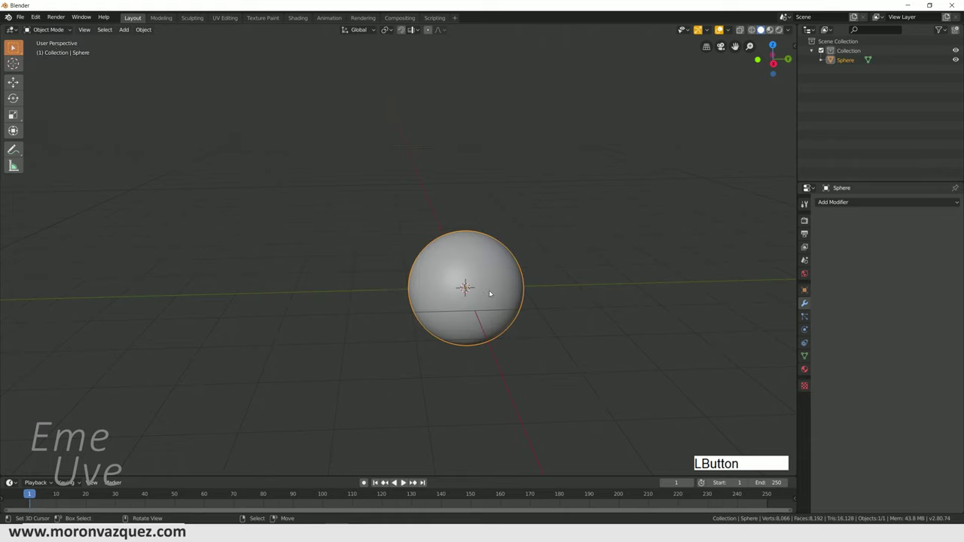
{"action": "middle_click", "coordinate": [479, 289]}
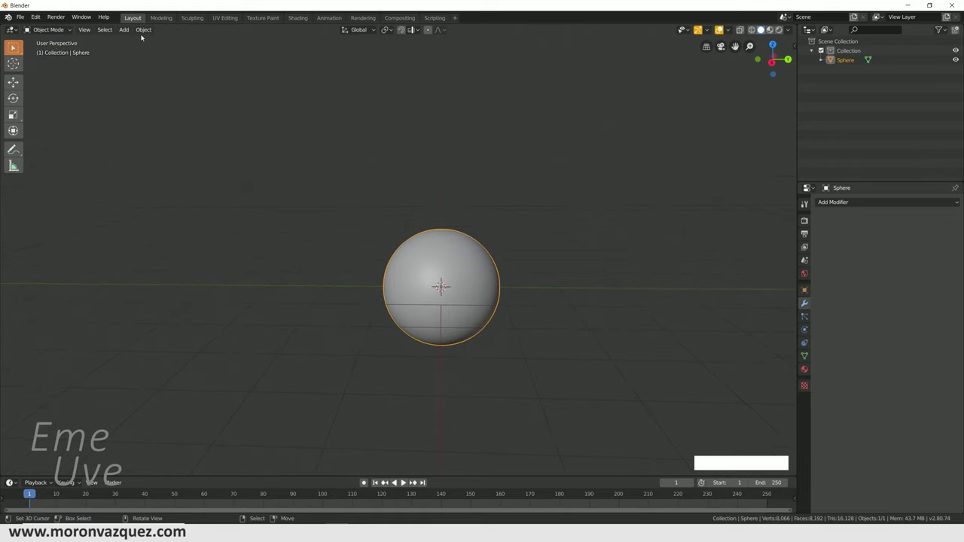
{"action": "left_click", "coordinate": [139, 32]}
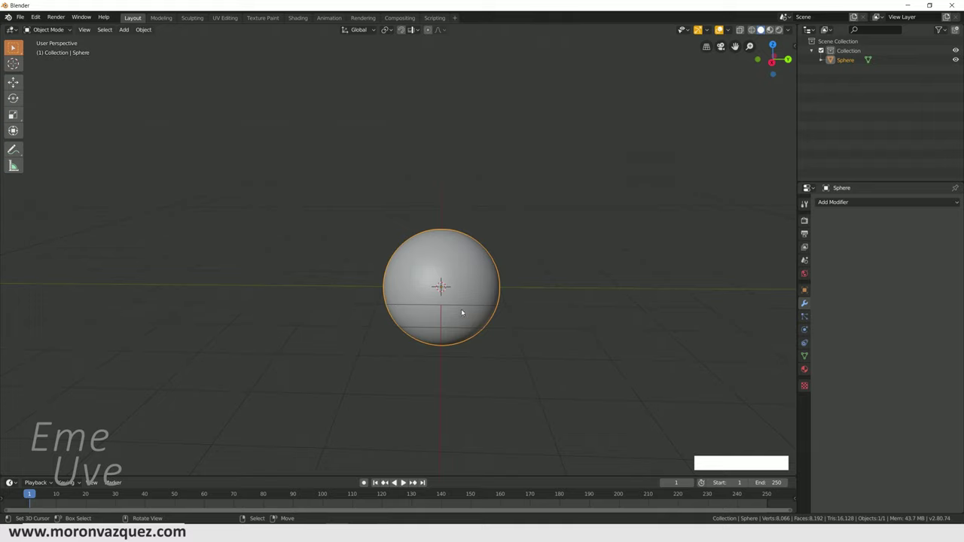
Scale the sphere up uniformly to about 3.432 times its original size.
{"action": "middle_click", "coordinate": [487, 317]}
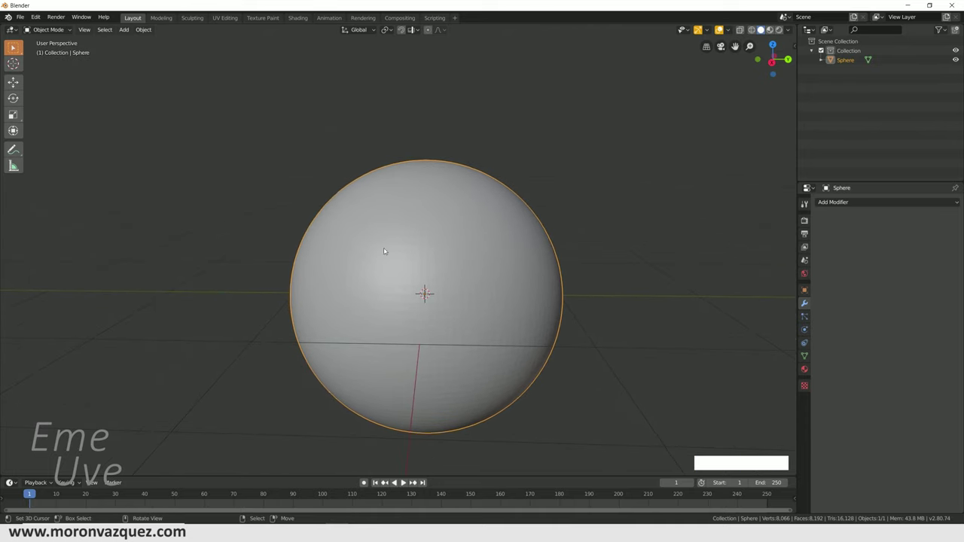
{"action": "left_click", "coordinate": [147, 33]}
{"action": "left_click", "coordinate": [174, 220]}
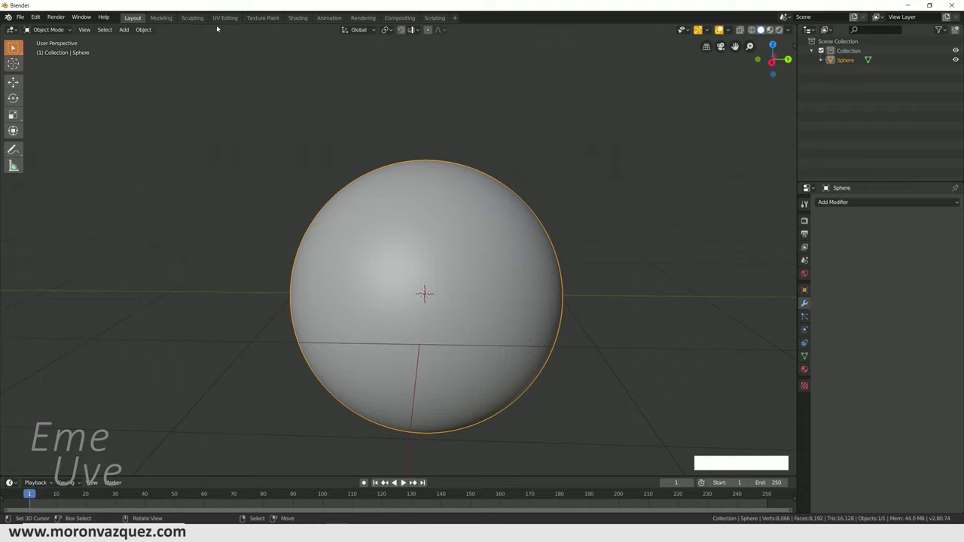
{"action": "middle_click", "coordinate": [498, 286]}
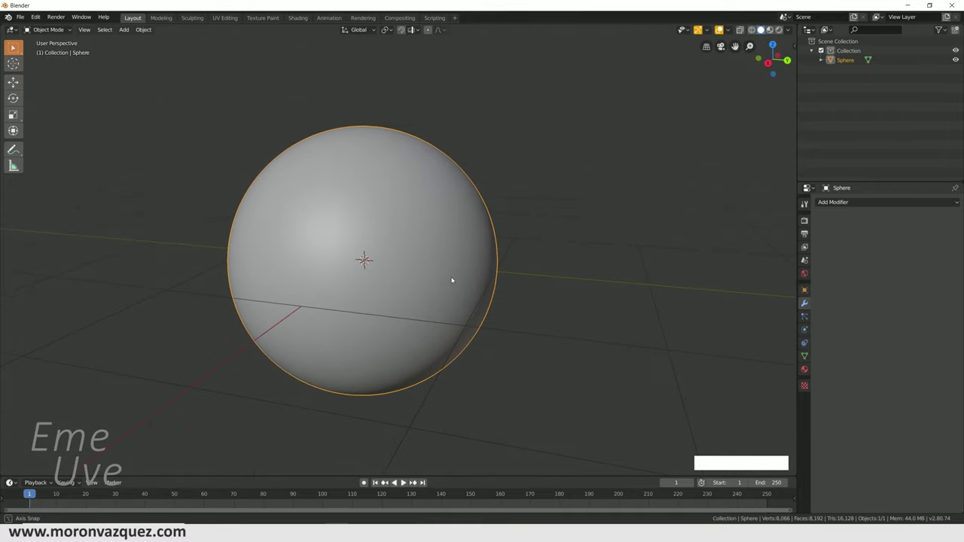
{"action": "middle_click", "coordinate": [407, 266]}
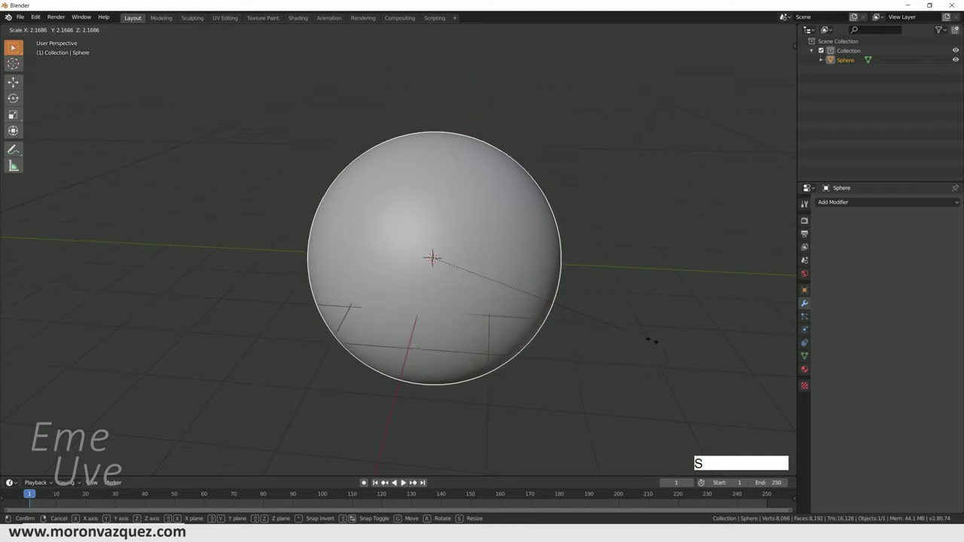
{"action": "left_click", "coordinate": [778, 388]}
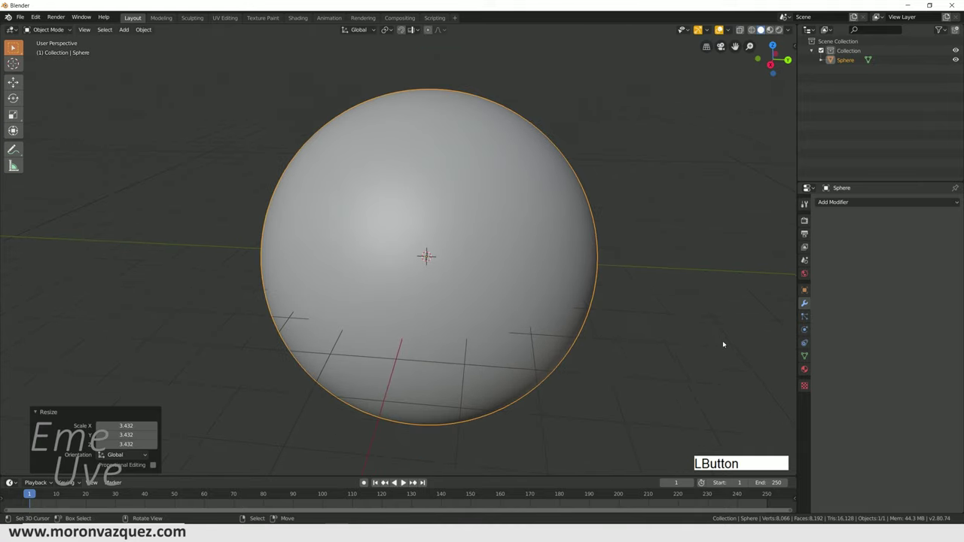
{"action": "middle_click", "coordinate": [690, 324]}
{"action": "middle_click", "coordinate": [497, 286]}
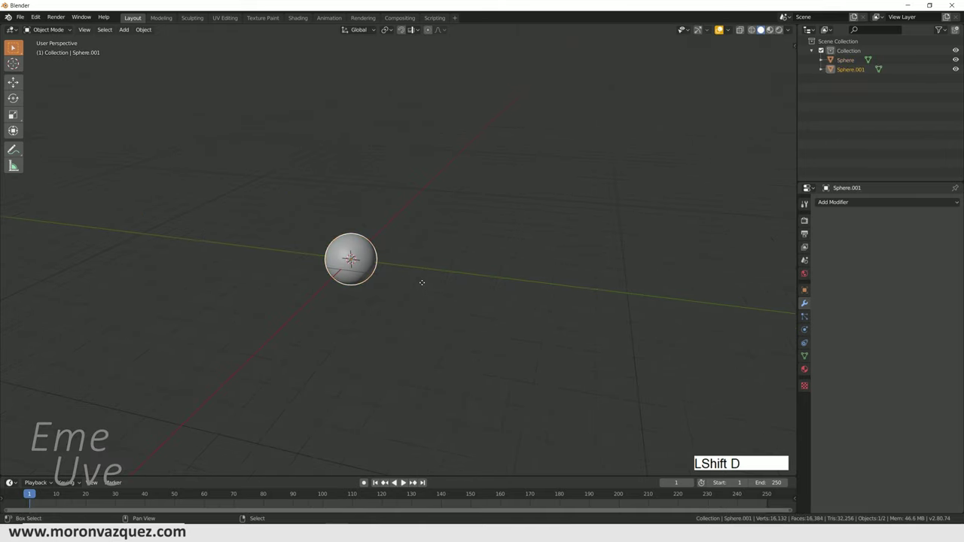
Duplicate the sphere as a smaller copy and enable the Transform handles to move it 5.74 m away.
{"action": "key", "text": "Return"}
{"action": "left_click", "coordinate": [418, 279]}
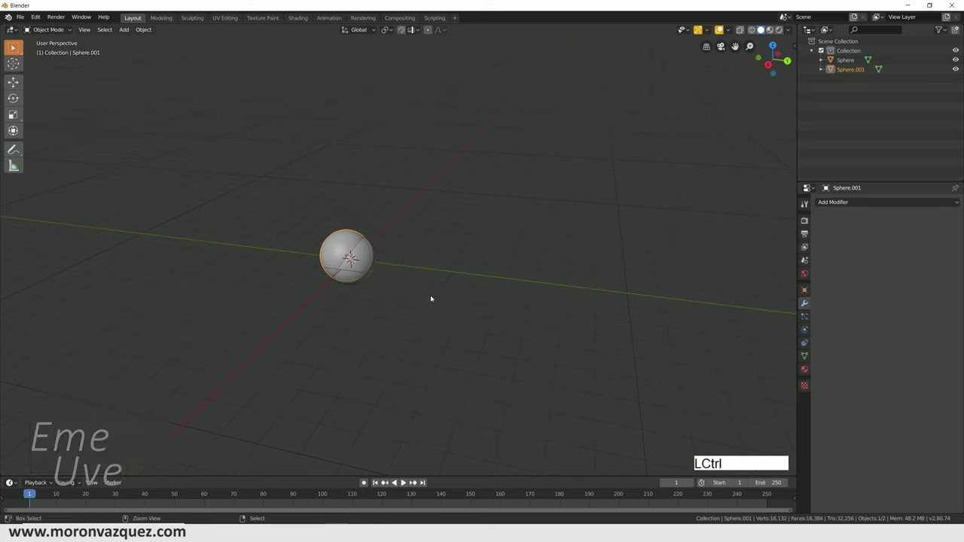
{"action": "key", "text": "Return"}
{"action": "left_click", "coordinate": [16, 117]}
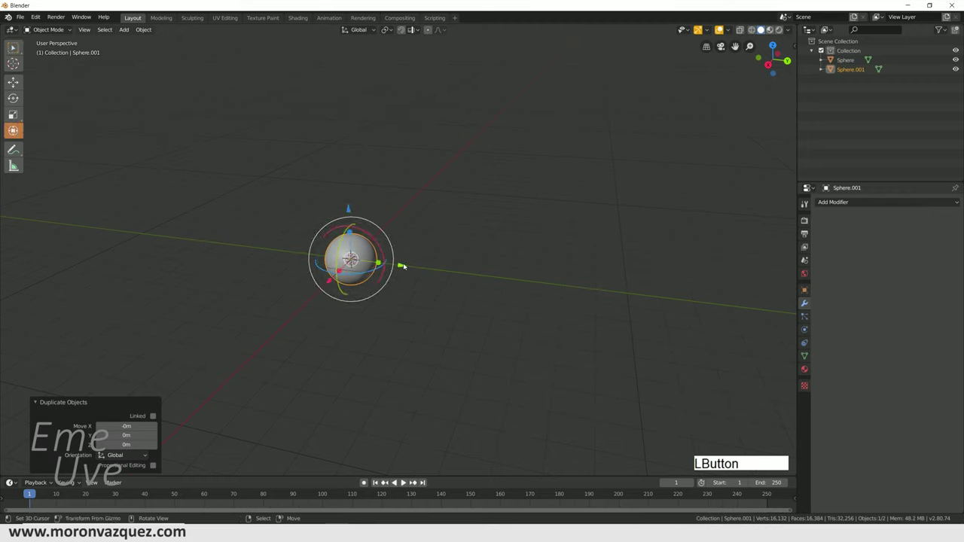
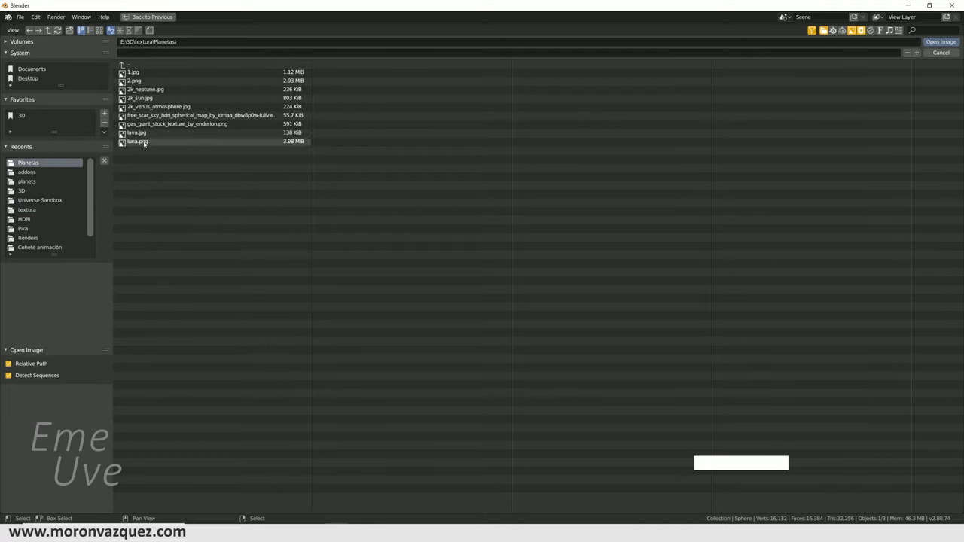
Load Sol.jpg from the planets texture folder as the sun sphere's emission image.
{"action": "left_click", "coordinate": [80, 26]}
{"action": "left_click", "coordinate": [80, 26]}
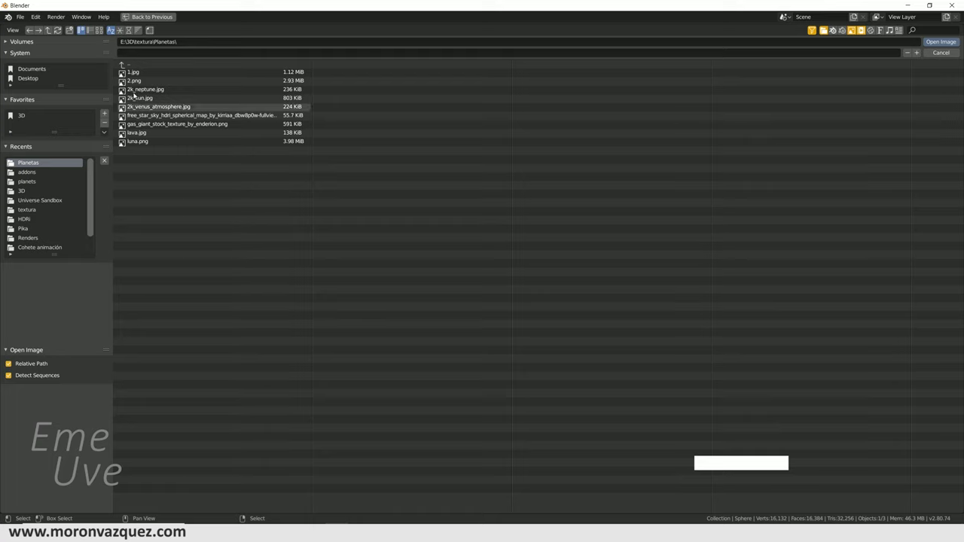
{"action": "left_click", "coordinate": [80, 26]}
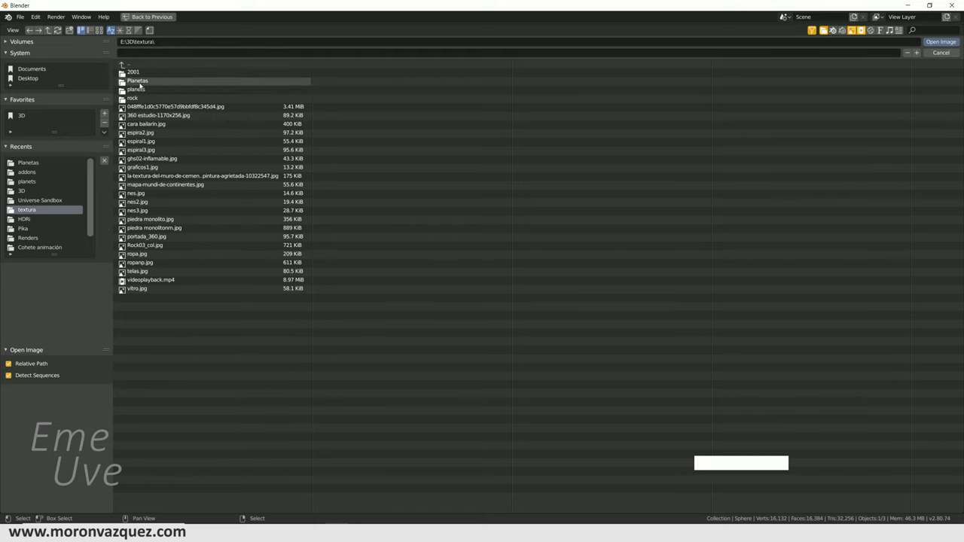
{"action": "left_click", "coordinate": [80, 26]}
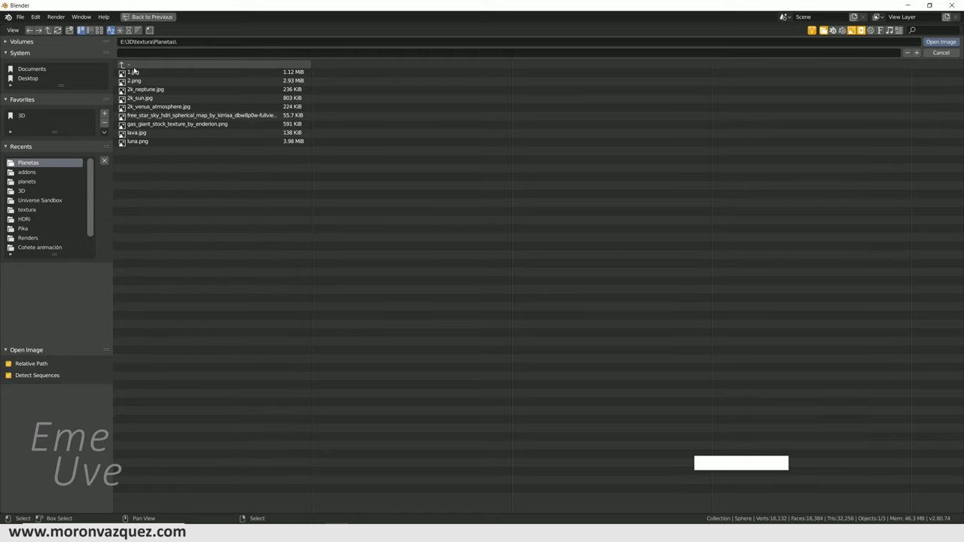
{"action": "left_click", "coordinate": [80, 26]}
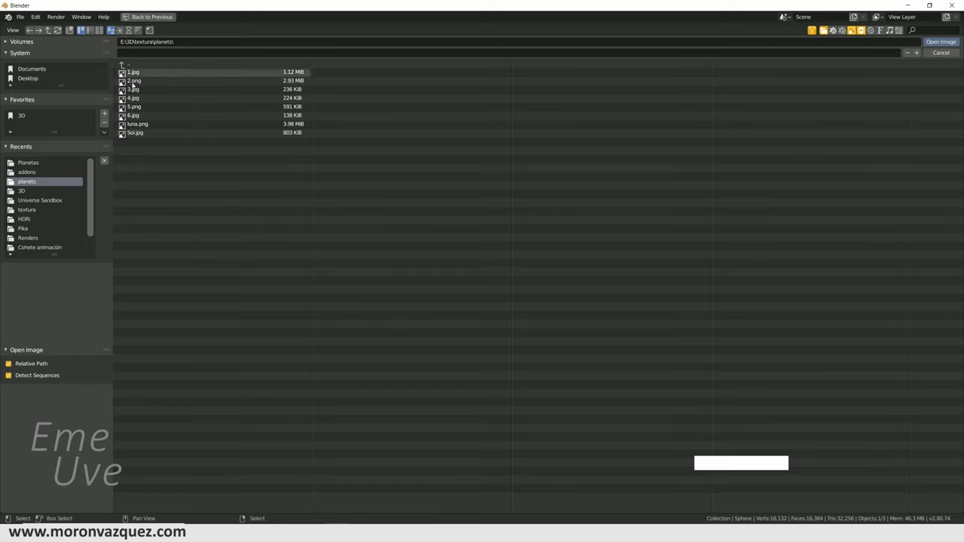
{"action": "left_click", "coordinate": [80, 26]}
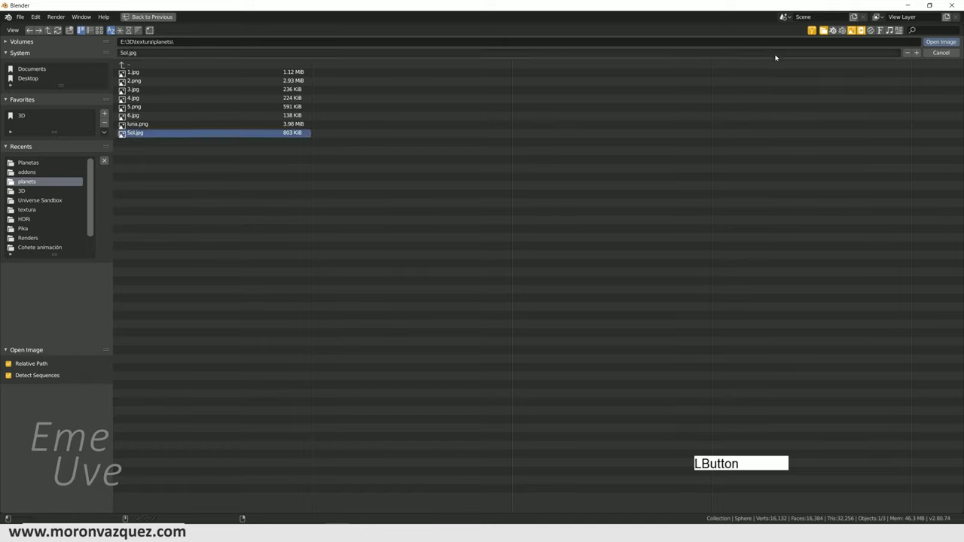
{"action": "left_click", "coordinate": [79, 26]}
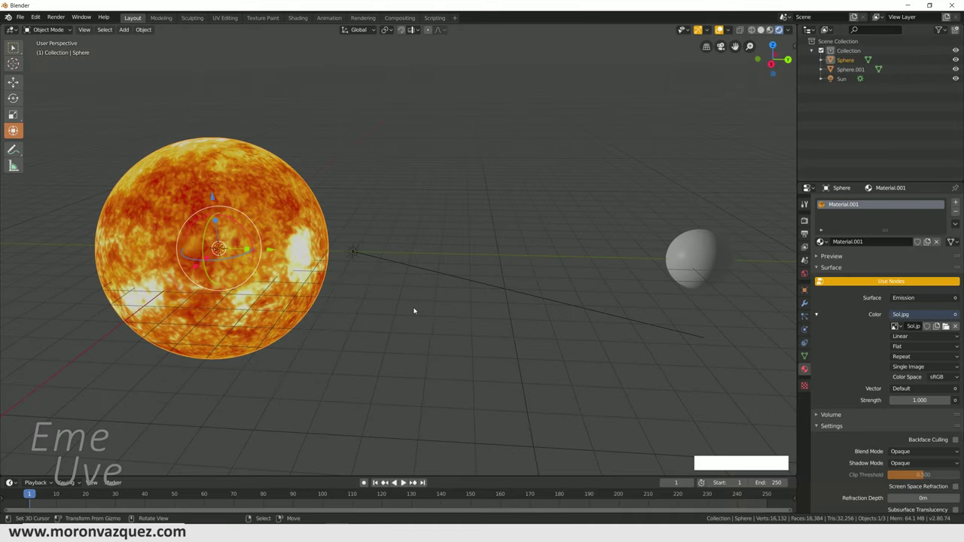
Pan the view across the scene toward the smaller sphere.
{"action": "middle_click", "coordinate": [414, 308]}
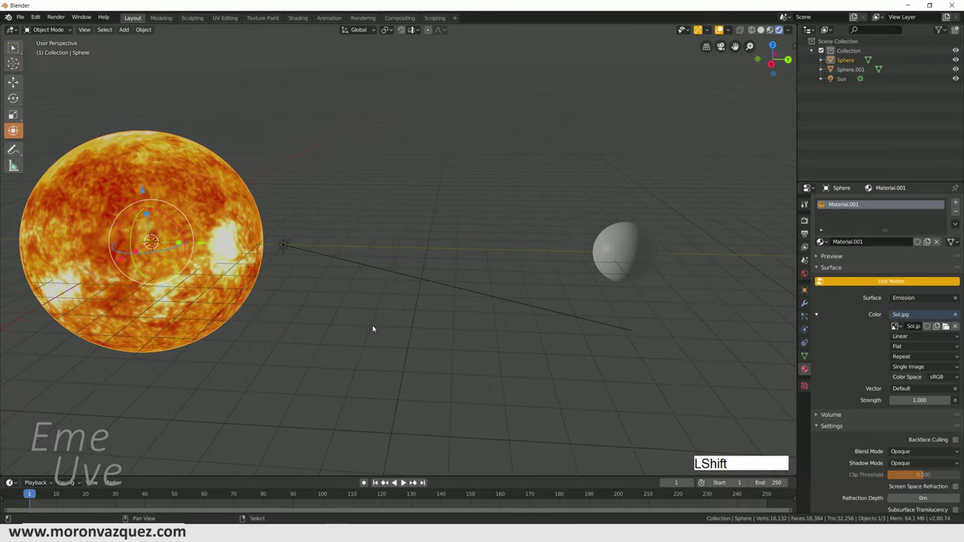
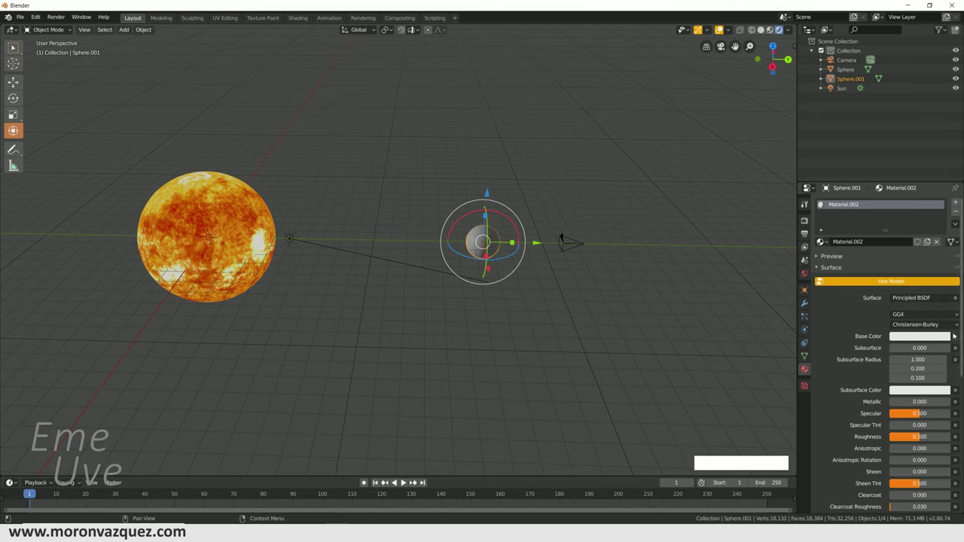
Feed the smaller sphere's Base Color from an Image Texture node and browse for an image.
{"action": "left_click", "coordinate": [954, 339]}
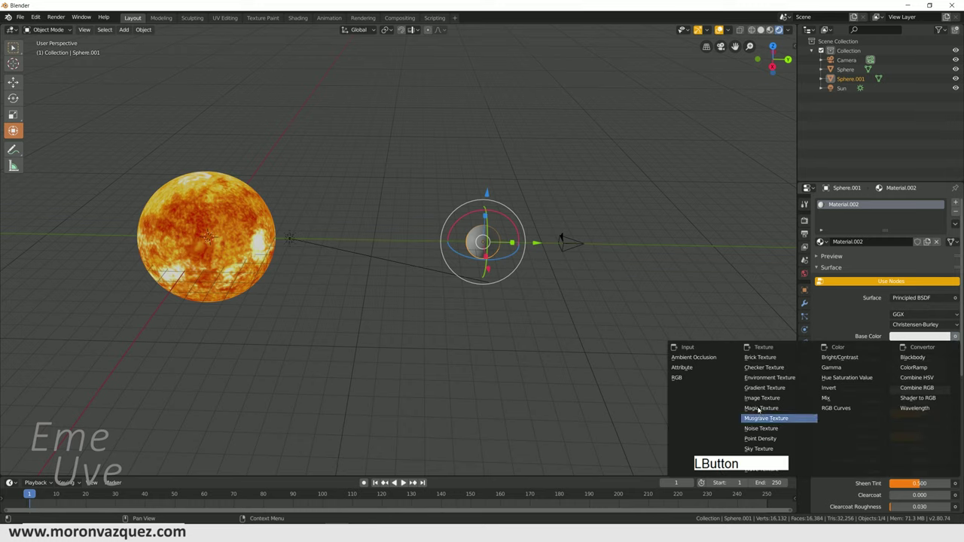
{"action": "left_click", "coordinate": [769, 399]}
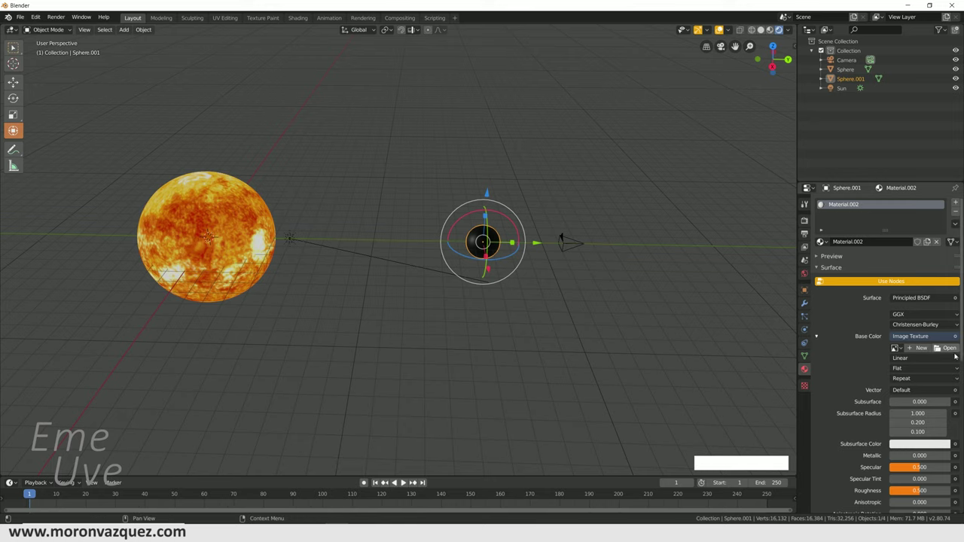
{"action": "left_click", "coordinate": [821, 27]}
{"action": "left_click", "coordinate": [17, 113]}
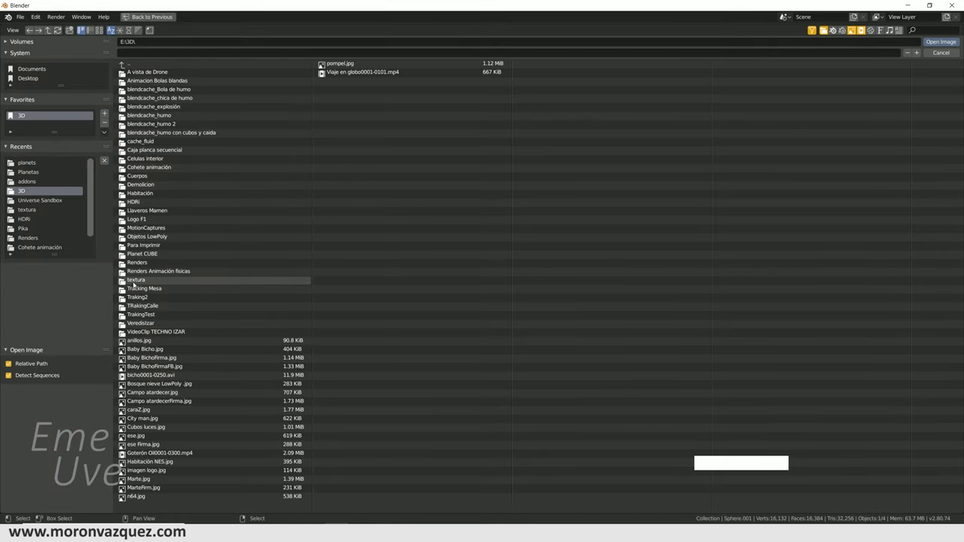
Load 2.png from textura/planets as the Earth texture on the smaller sphere.
{"action": "left_click", "coordinate": [132, 282]}
{"action": "left_click", "coordinate": [132, 93]}
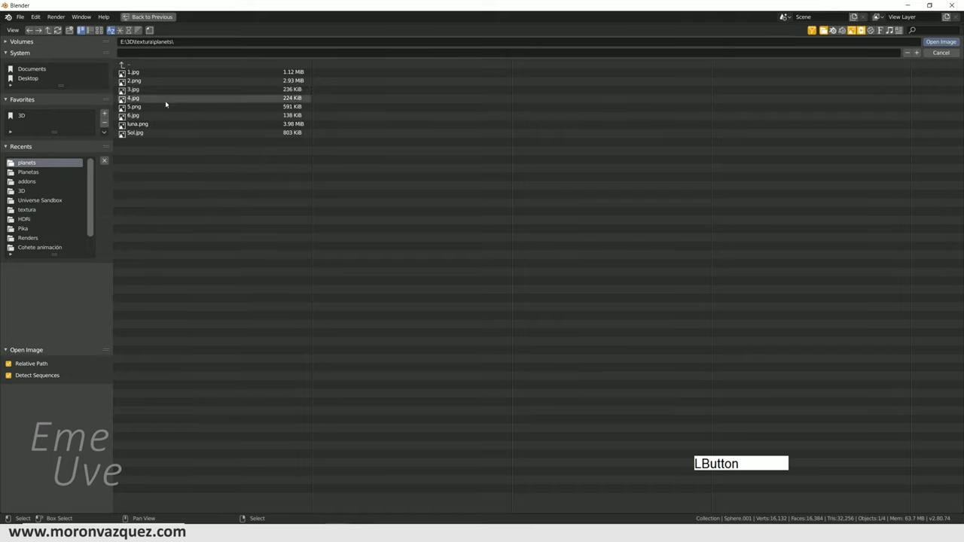
{"action": "left_click", "coordinate": [129, 82]}
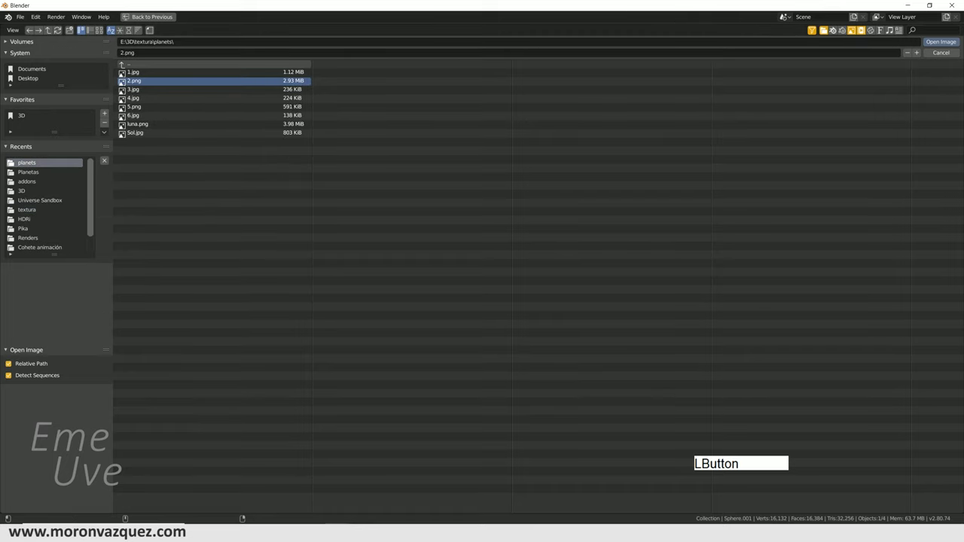
{"action": "left_click", "coordinate": [941, 41]}
{"action": "middle_click", "coordinate": [616, 265]}
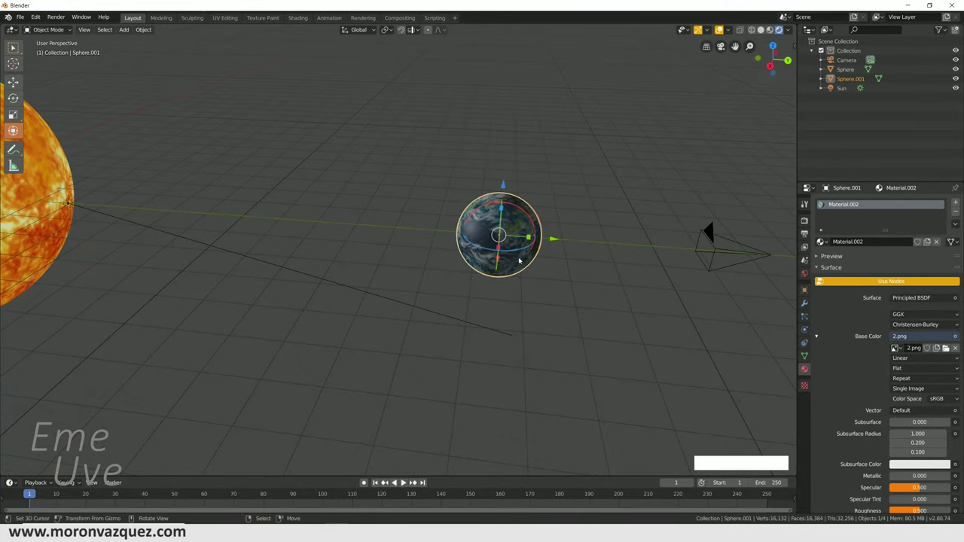
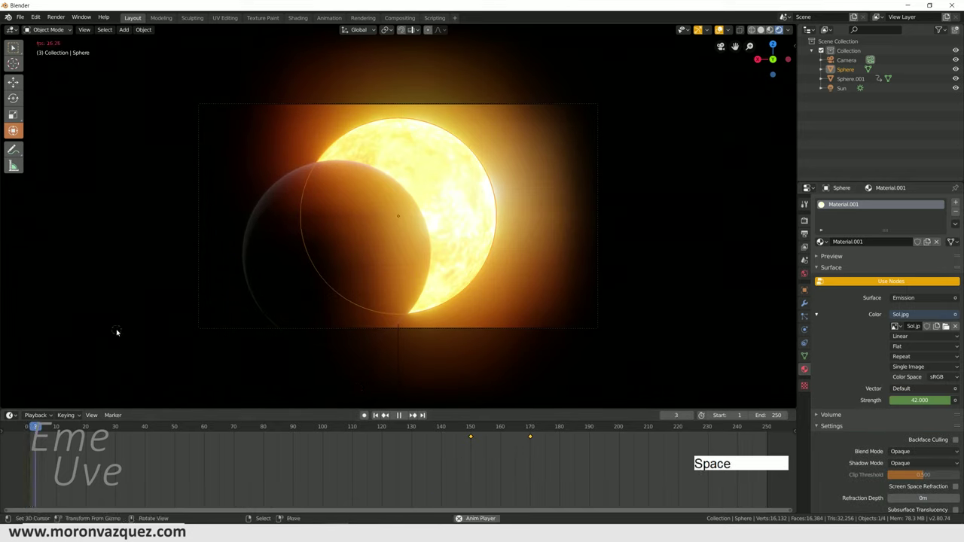
Raise the sun material's emission strength to 111 and play the eclipse animation.
{"action": "right_click", "coordinate": [117, 329]}
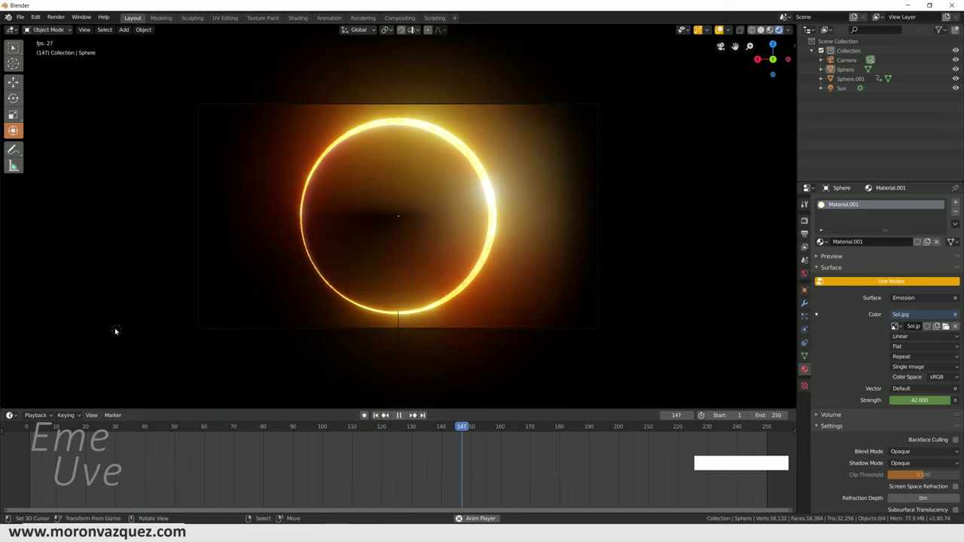
{"action": "key", "text": "space"}
Stop playback and expand the Bloom options in Render Properties.
{"action": "left_click", "coordinate": [584, 453]}
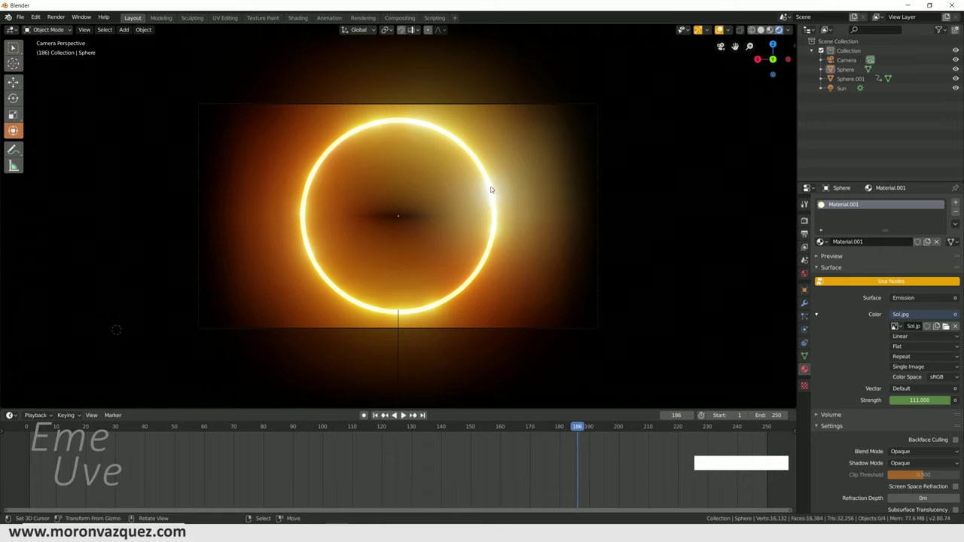
{"action": "left_click", "coordinate": [808, 219]}
{"action": "left_click", "coordinate": [903, 305]}
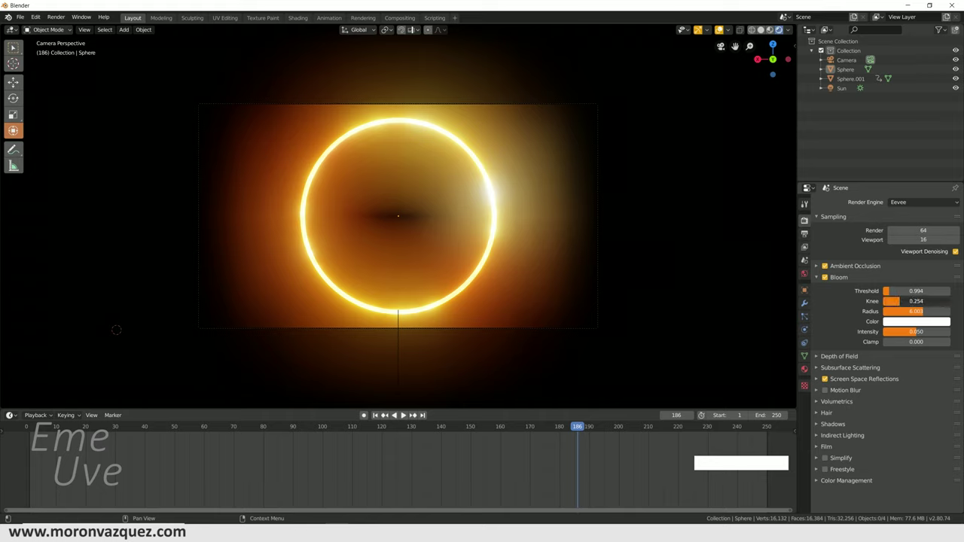
Try the bloom knee and threshold, reset both to 0, and rewind to the first frame.
{"action": "left_click", "coordinate": [384, 413]}
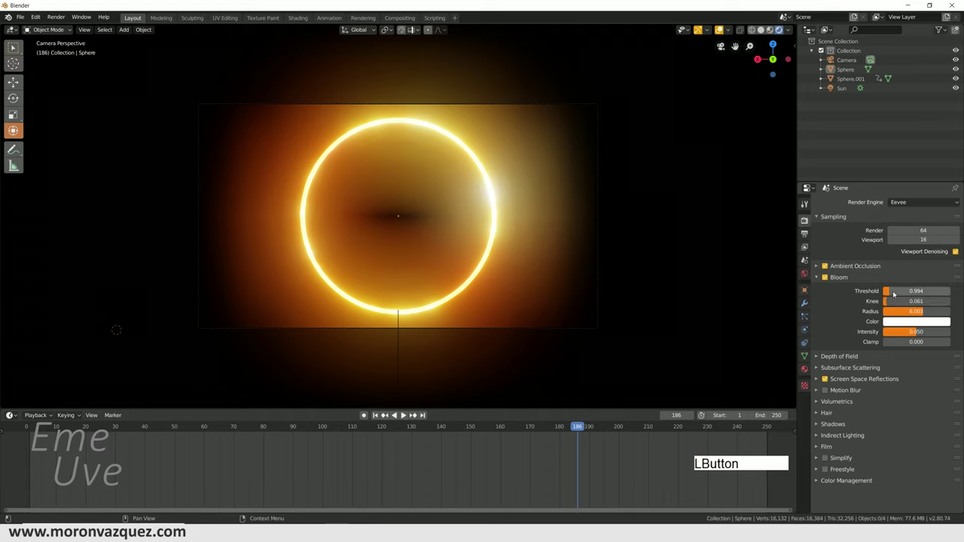
{"action": "left_click", "coordinate": [384, 412]}
{"action": "left_click", "coordinate": [384, 412]}
{"action": "left_click", "coordinate": [365, 413]}
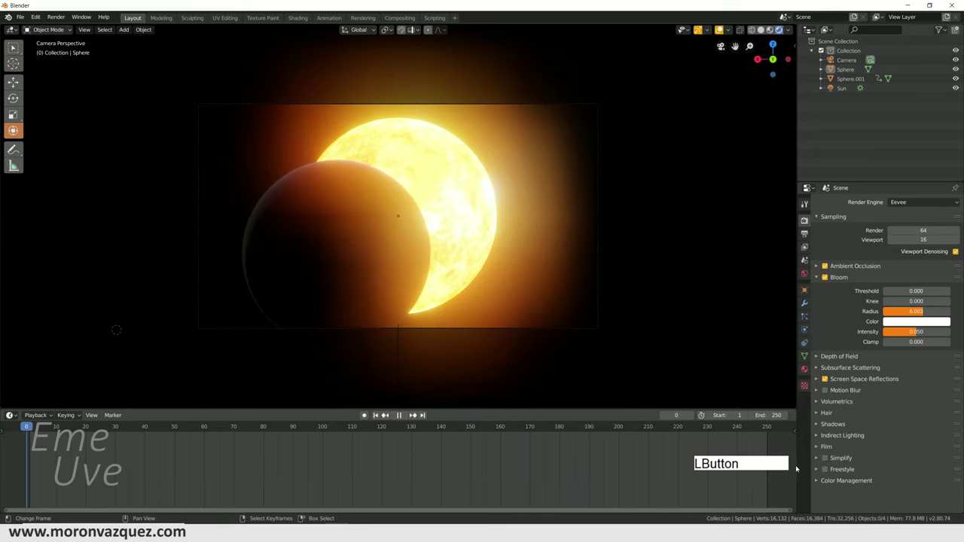
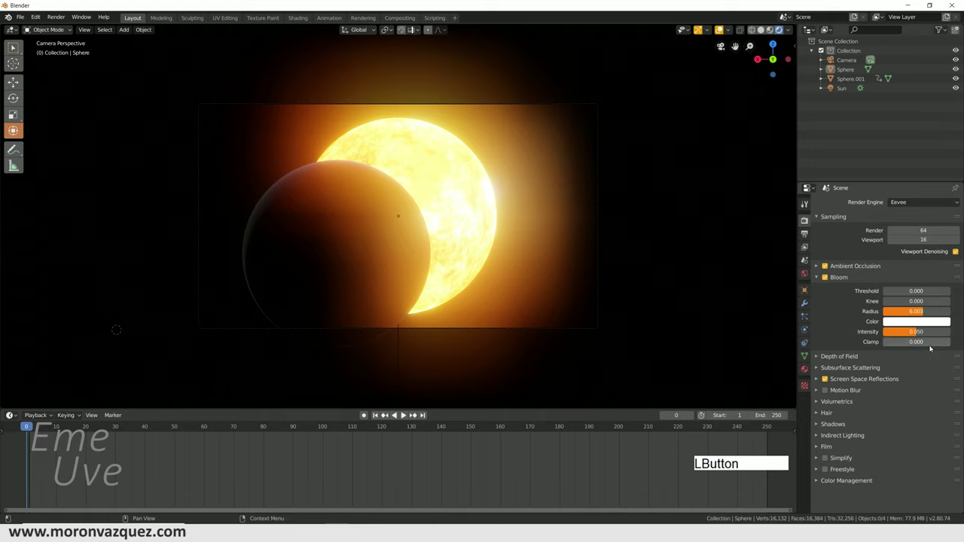
Play the eclipse through the camera until the moon fully covers the sun at frame 154.
{"action": "left_click", "coordinate": [33, 463]}
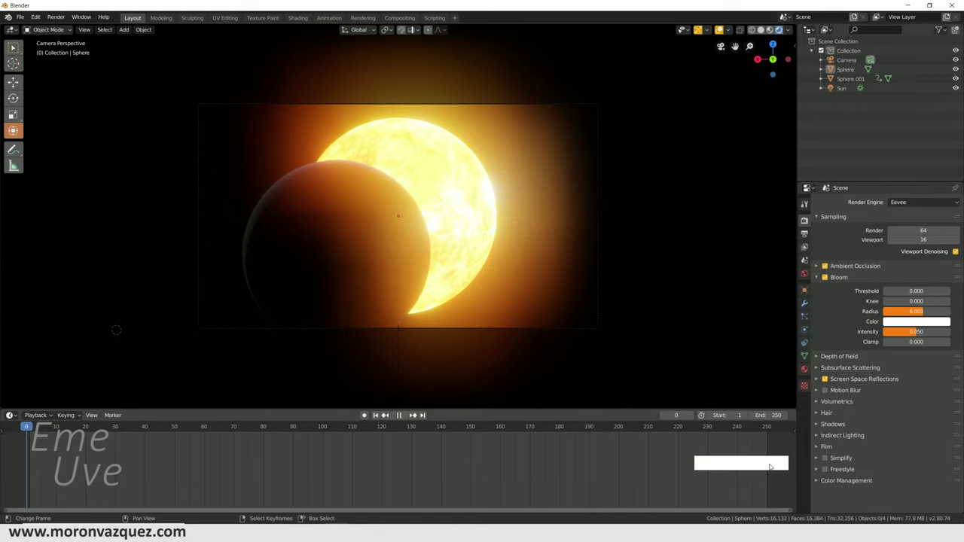
{"action": "key", "text": "space"}
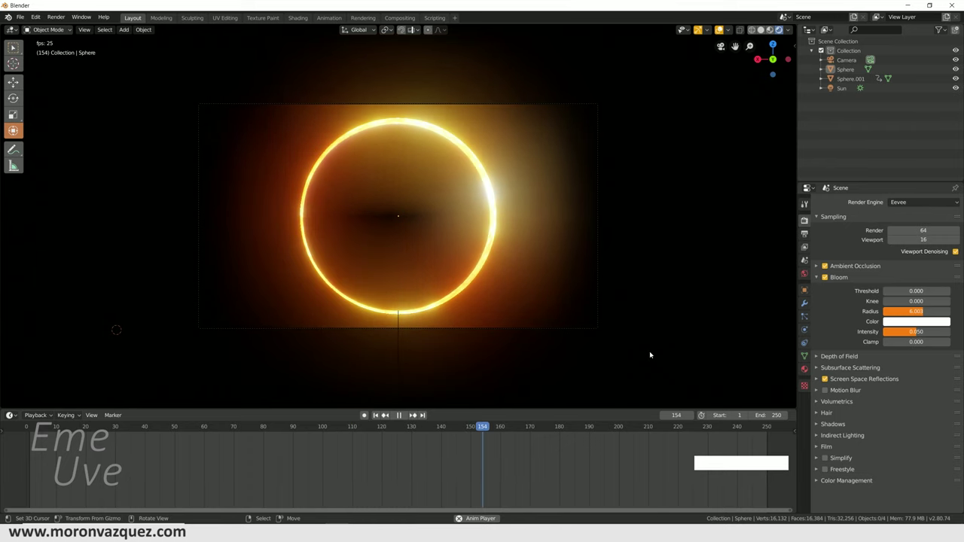
Stop playback, select the camera and move it along the Y axis toward the Earth.
{"action": "key", "text": "space"}
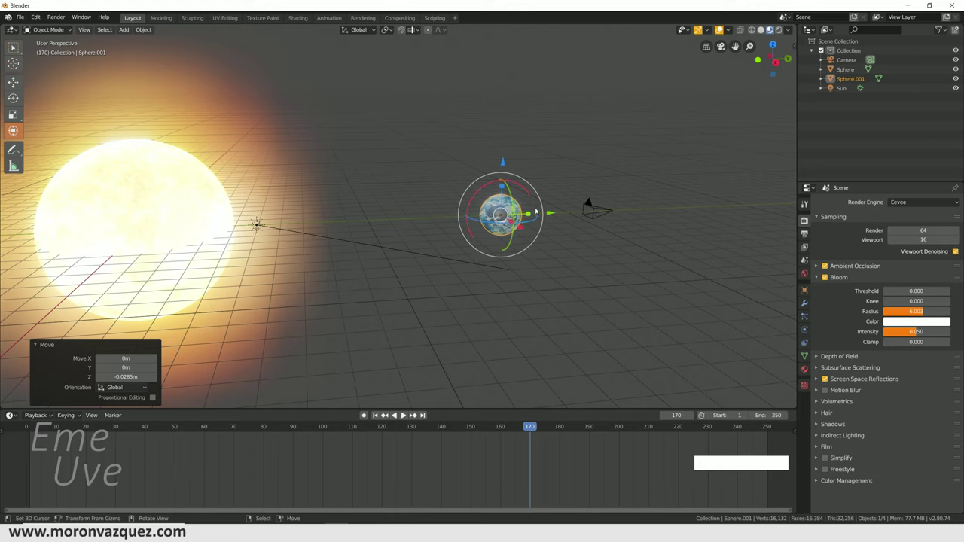
{"action": "middle_click", "coordinate": [549, 269]}
{"action": "right_click", "coordinate": [349, 210]}
{"action": "right_click", "coordinate": [446, 212]}
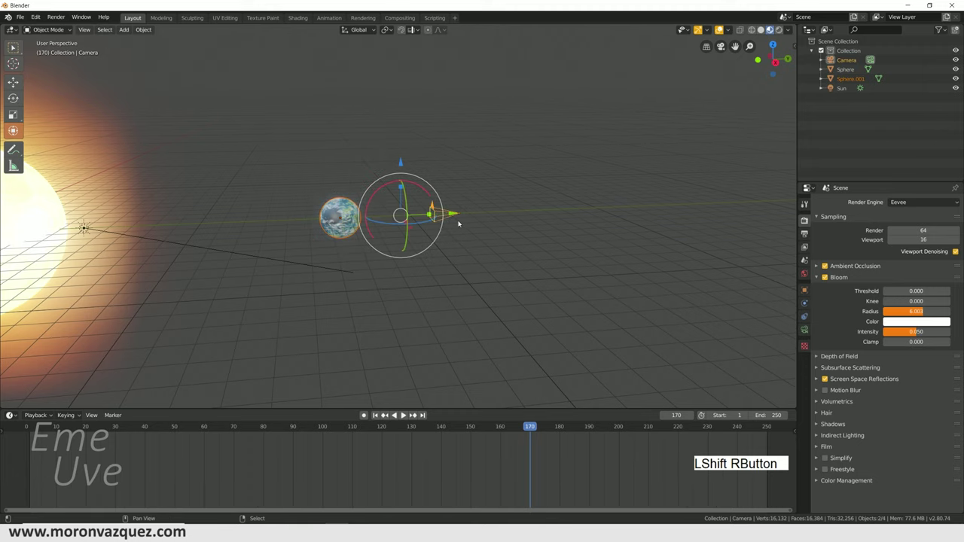
{"action": "left_click", "coordinate": [448, 211]}
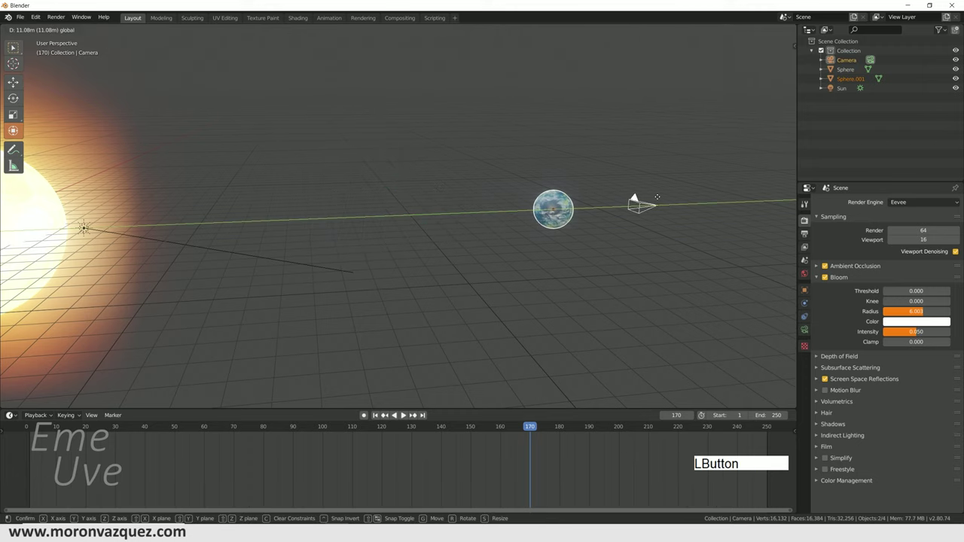
{"action": "middle_click", "coordinate": [647, 230]}
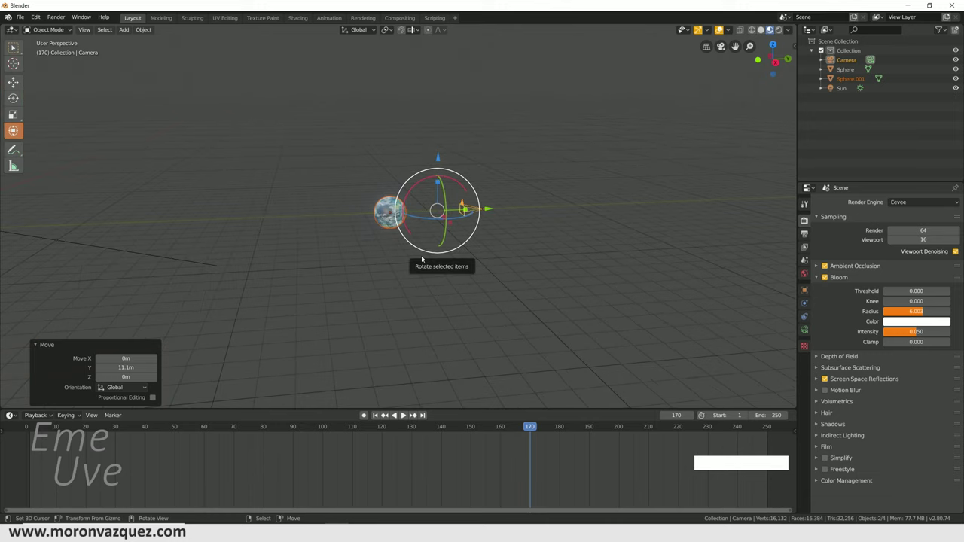
Orbit the view around the Earth to check the camera's new position.
{"action": "middle_click", "coordinate": [503, 262]}
{"action": "middle_click", "coordinate": [463, 256]}
{"action": "middle_click", "coordinate": [438, 241]}
{"action": "right_click", "coordinate": [348, 238]}
{"action": "middle_click", "coordinate": [443, 291]}
{"action": "middle_click", "coordinate": [379, 284]}
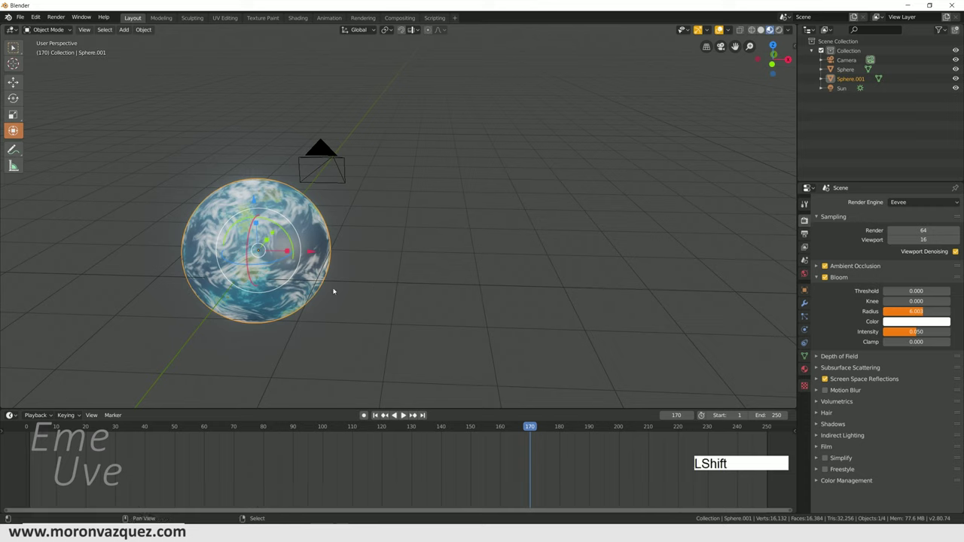
Duplicate the Earth sphere to create a second textured sphere over it.
{"action": "key", "text": "shift+a"}
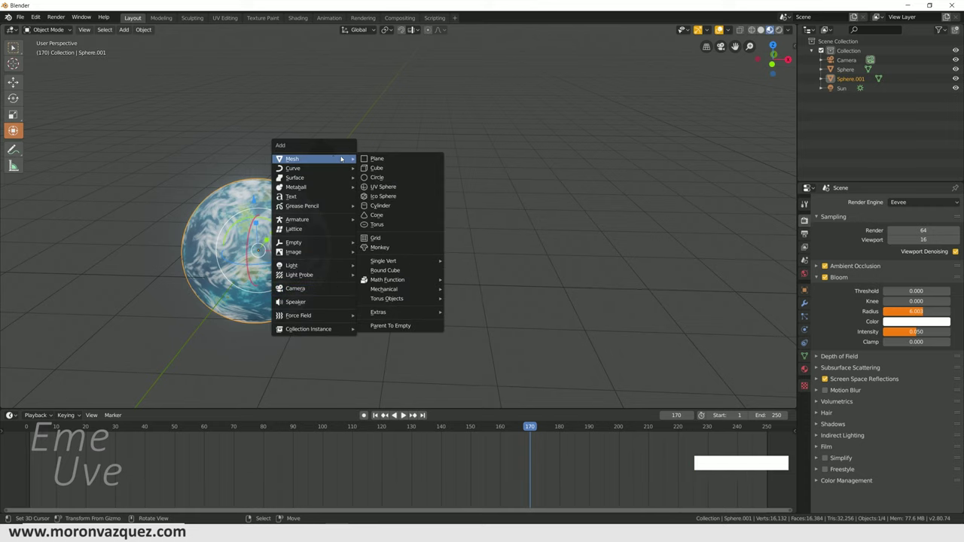
{"action": "left_click", "coordinate": [379, 132]}
{"action": "right_click", "coordinate": [230, 194]}
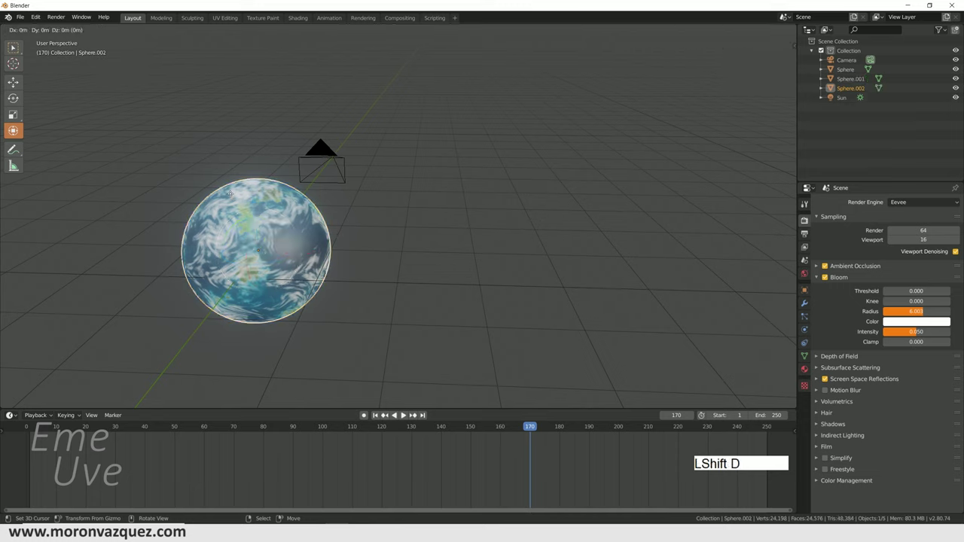
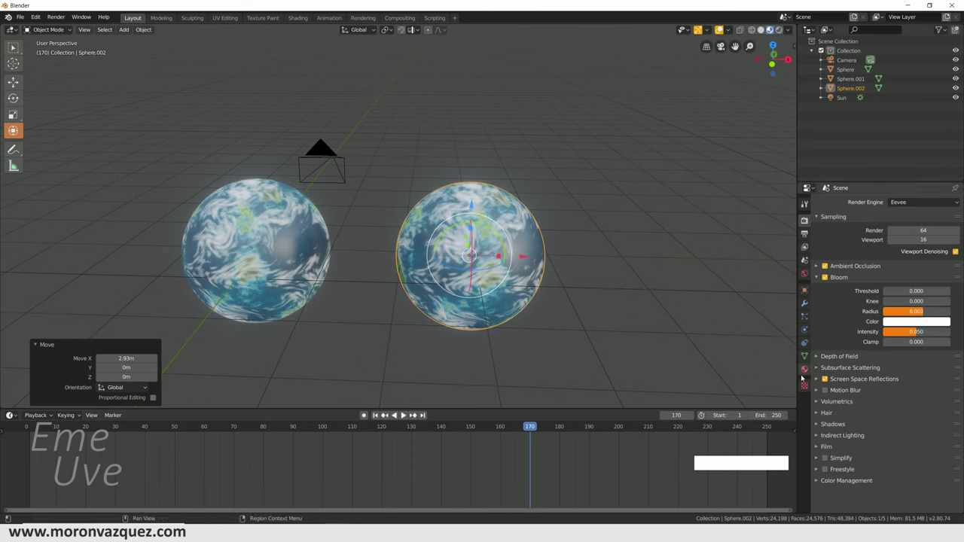
Make the sphere's material single-user as Material.003 and load luna.png as its texture.
{"action": "left_click", "coordinate": [801, 373]}
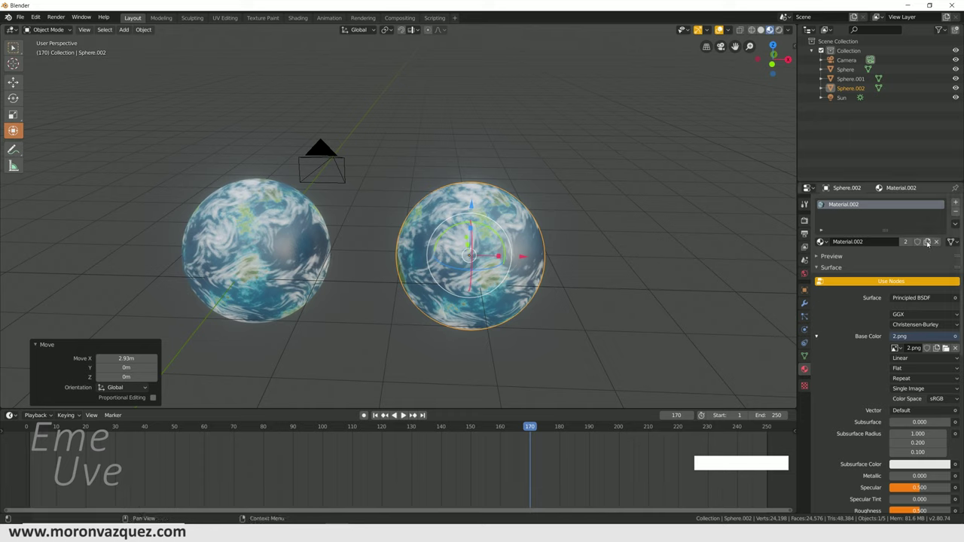
{"action": "left_click", "coordinate": [926, 242]}
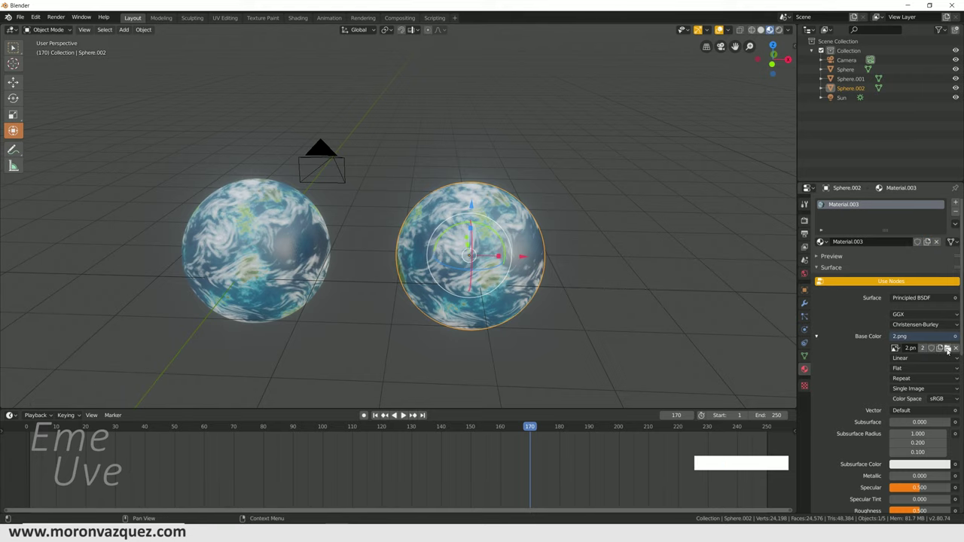
{"action": "left_click", "coordinate": [949, 350]}
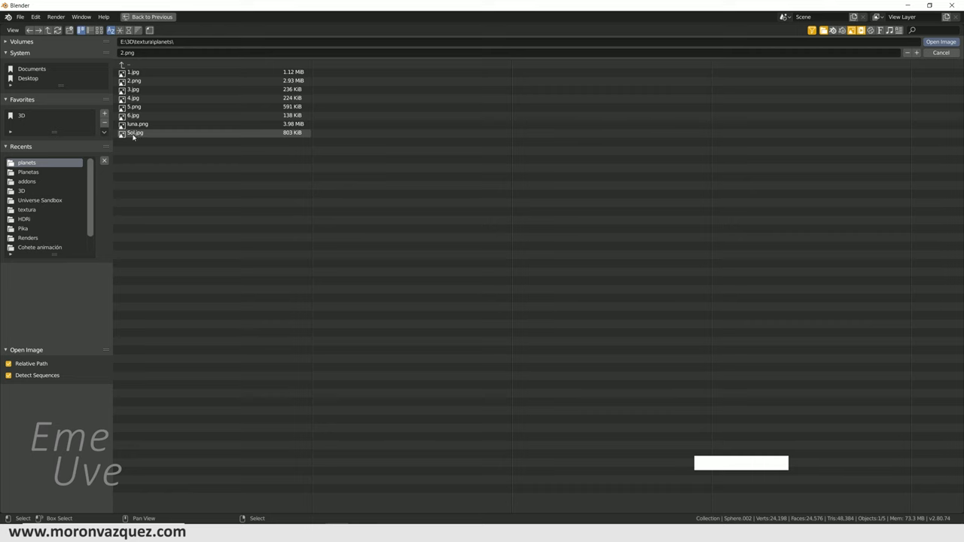
{"action": "left_click", "coordinate": [132, 126]}
{"action": "left_click", "coordinate": [938, 42]}
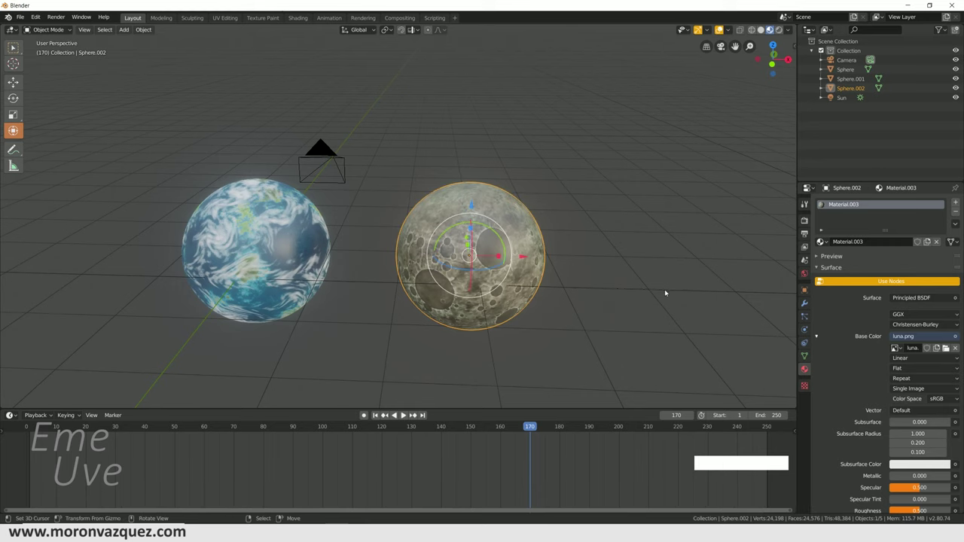
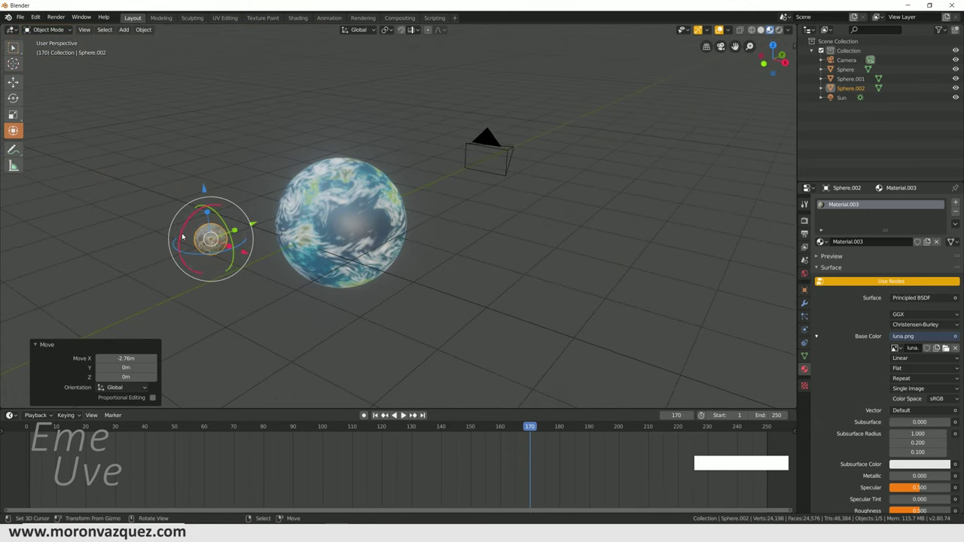
Switch to rendered shading and move the moon sphere slightly along X beside the Earth.
{"action": "left_click", "coordinate": [242, 253]}
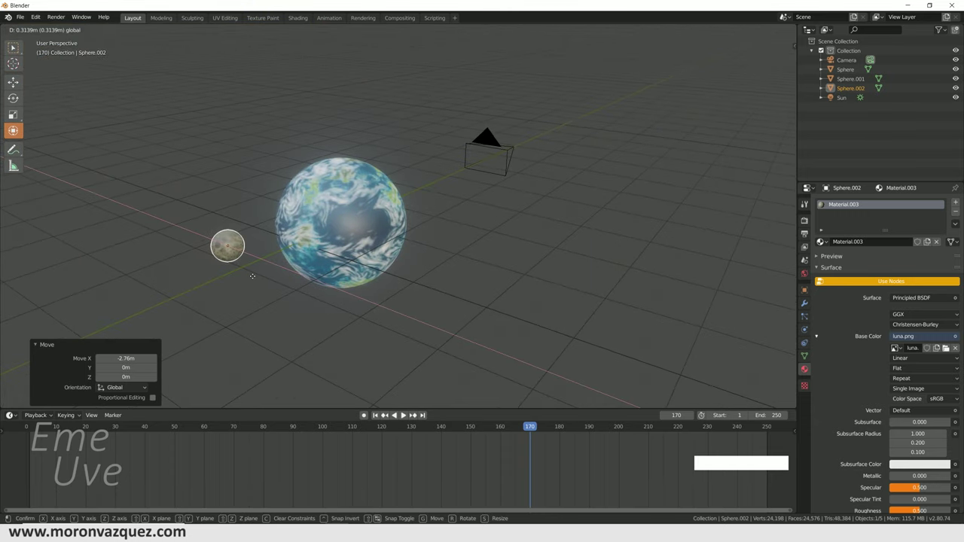
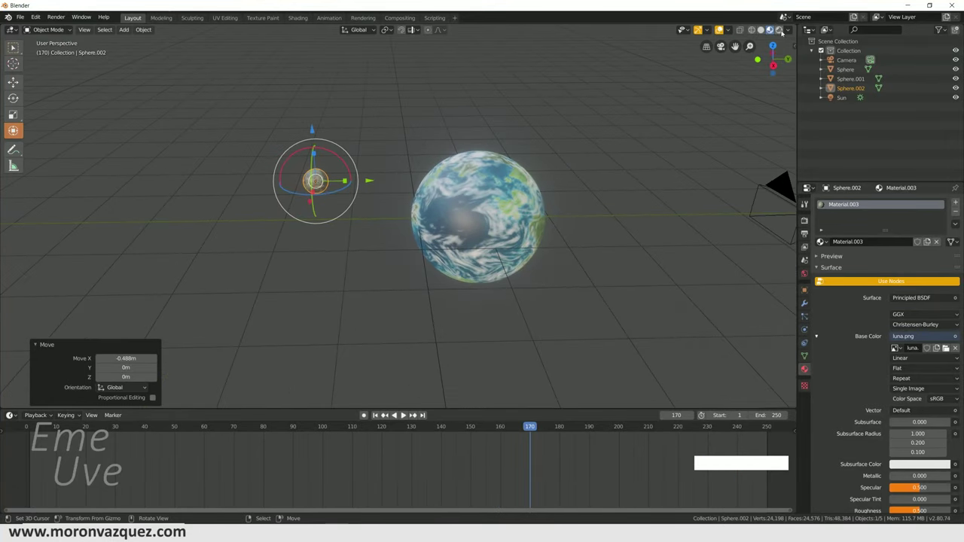
{"action": "left_click", "coordinate": [780, 31]}
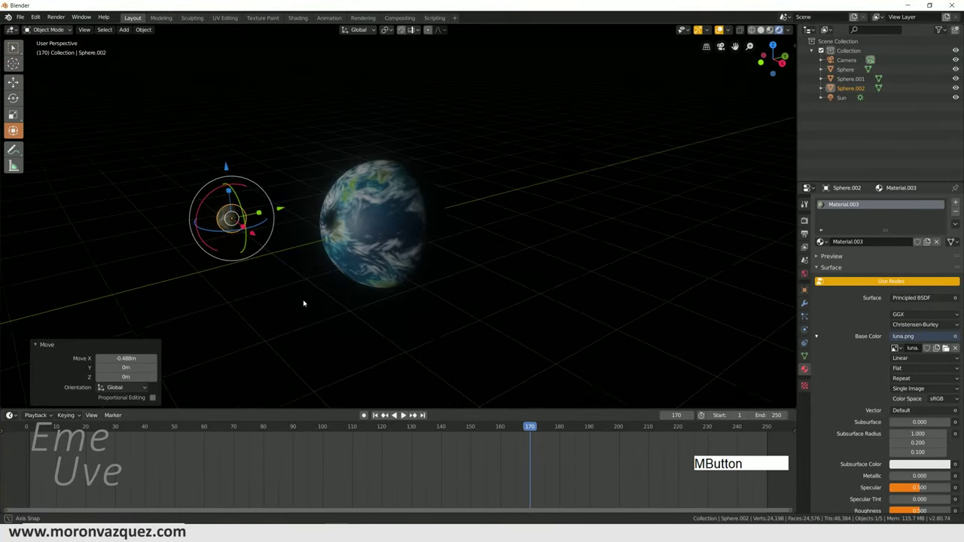
{"action": "left_click", "coordinate": [258, 233]}
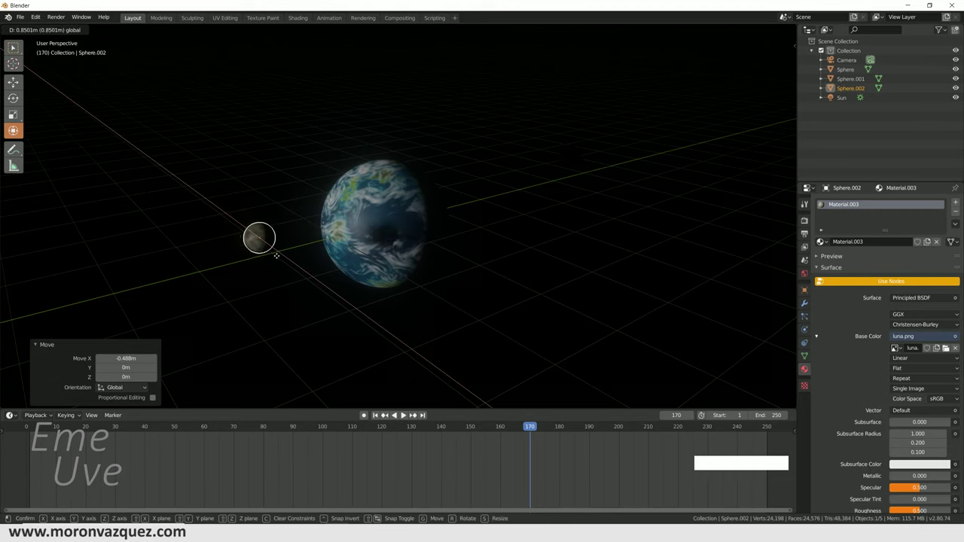
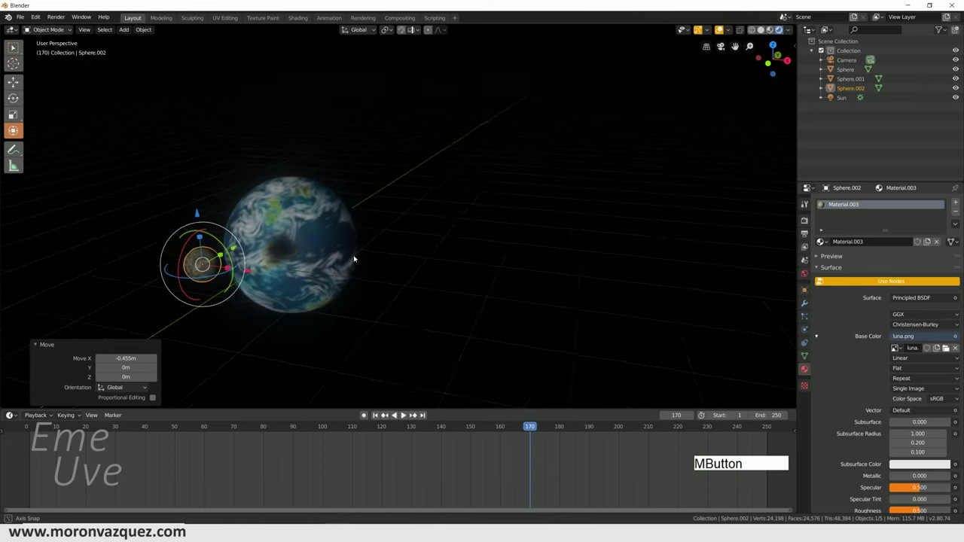
{"action": "middle_click", "coordinate": [247, 295]}
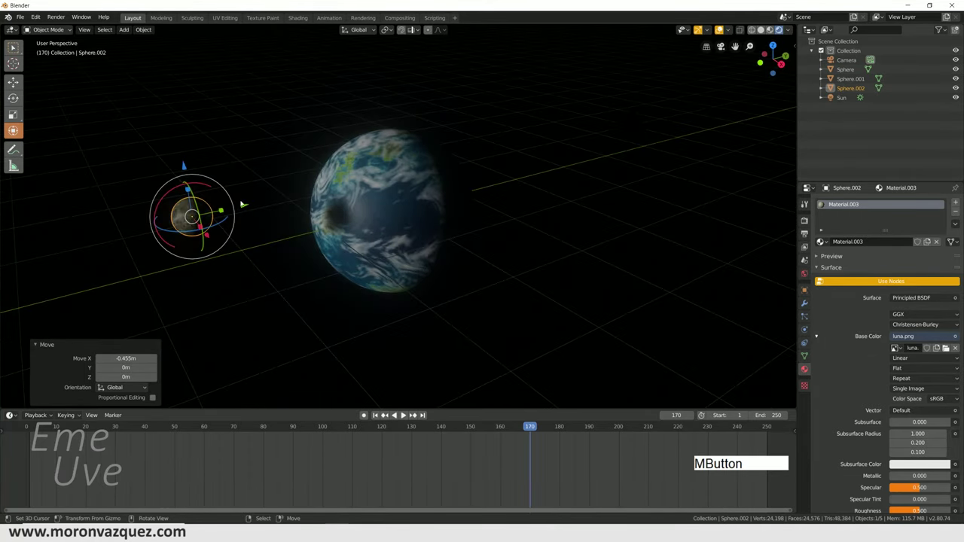
{"action": "left_click", "coordinate": [249, 206]}
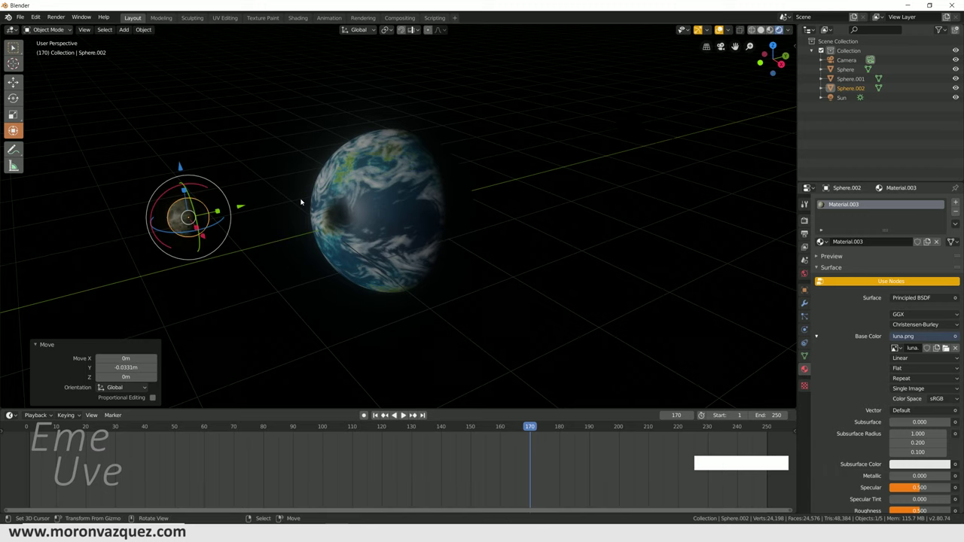
{"action": "middle_click", "coordinate": [380, 238]}
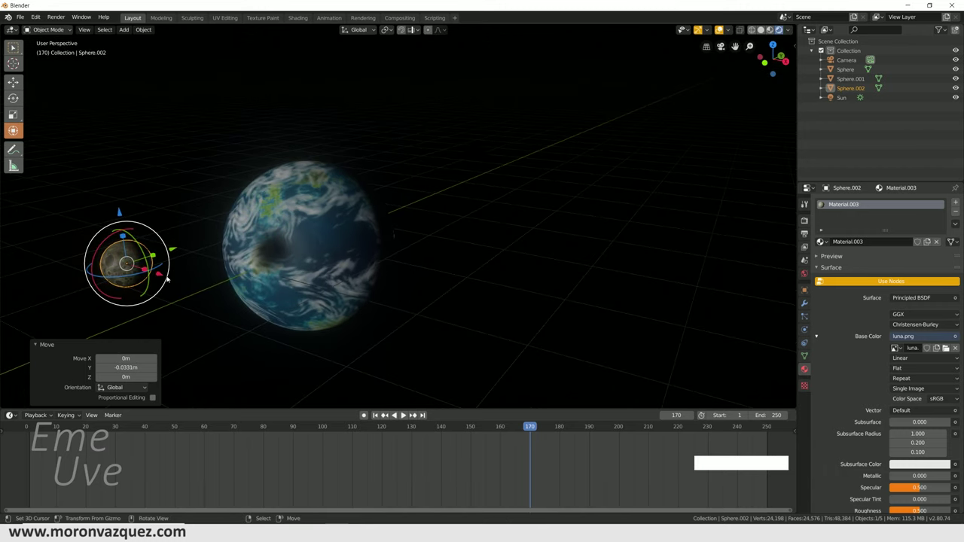
Select the moon and orbit the view toward the sun and back to Earth and moon.
{"action": "left_click", "coordinate": [162, 274]}
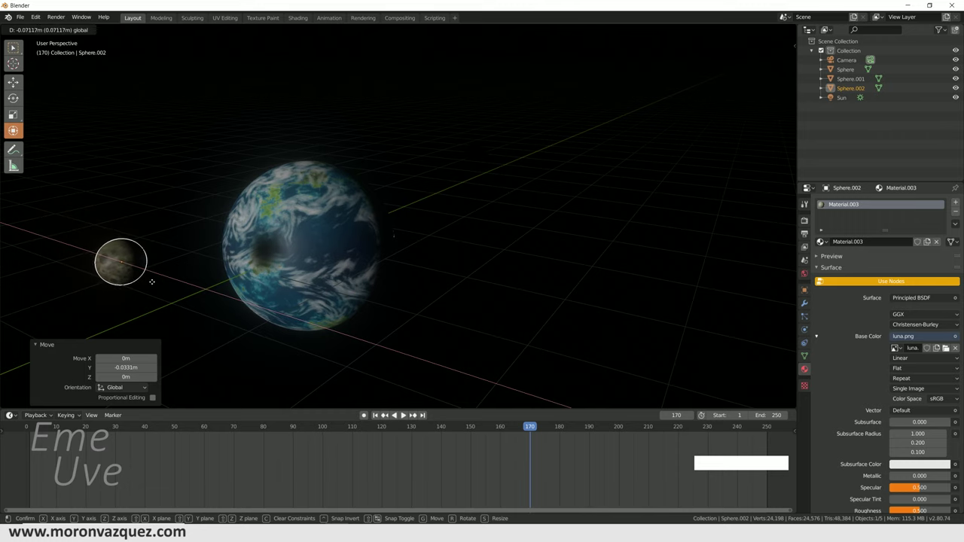
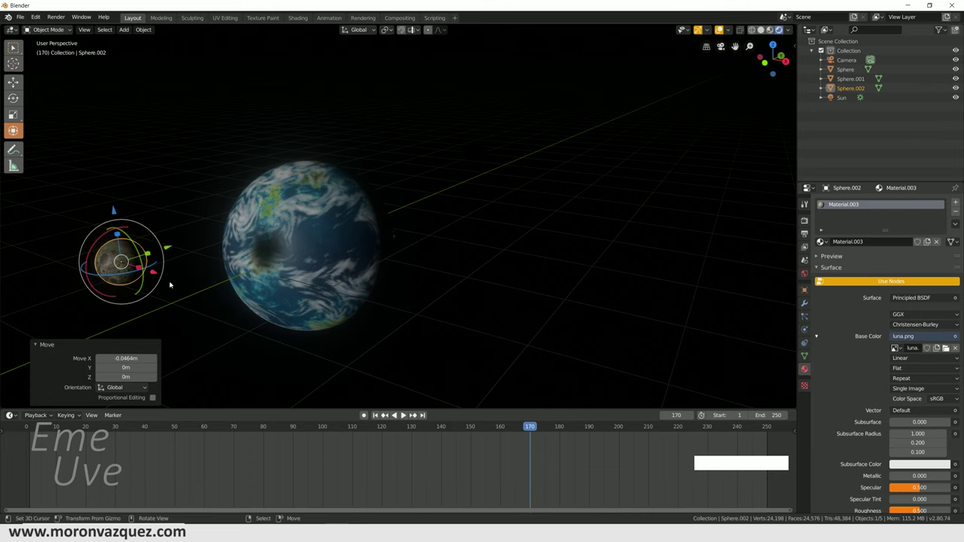
{"action": "middle_click", "coordinate": [233, 308]}
{"action": "middle_click", "coordinate": [364, 276]}
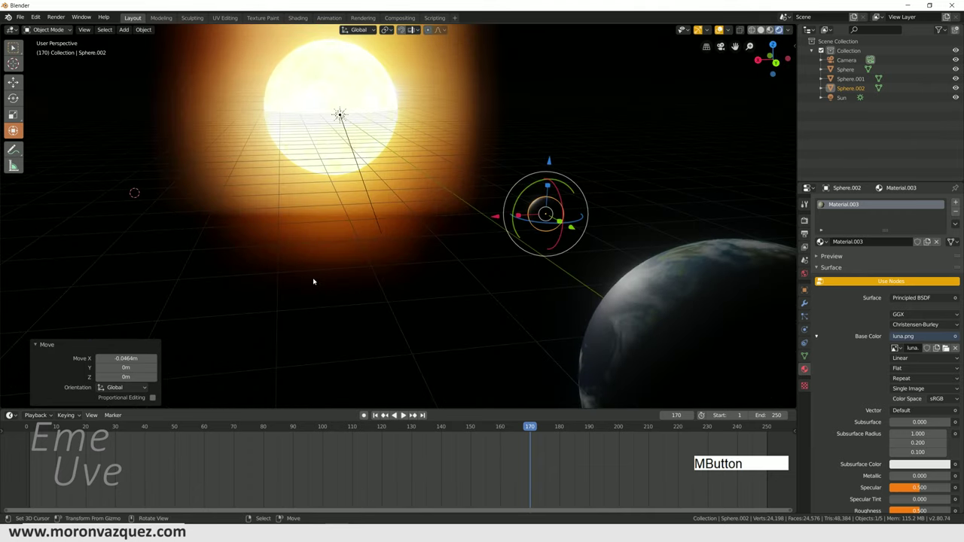
{"action": "middle_click", "coordinate": [355, 308]}
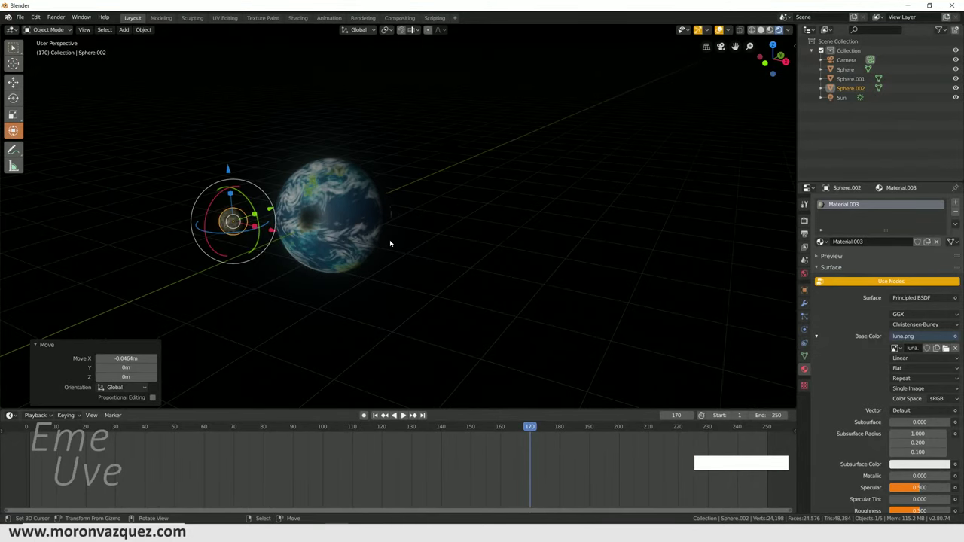
Look through the camera, enable Lock Camera to View and frame the moon and Earth.
{"action": "key", "text": "KP_0"}
{"action": "left_click", "coordinate": [821, 27]}
{"action": "left_click", "coordinate": [794, 80]}
{"action": "left_click", "coordinate": [782, 156]}
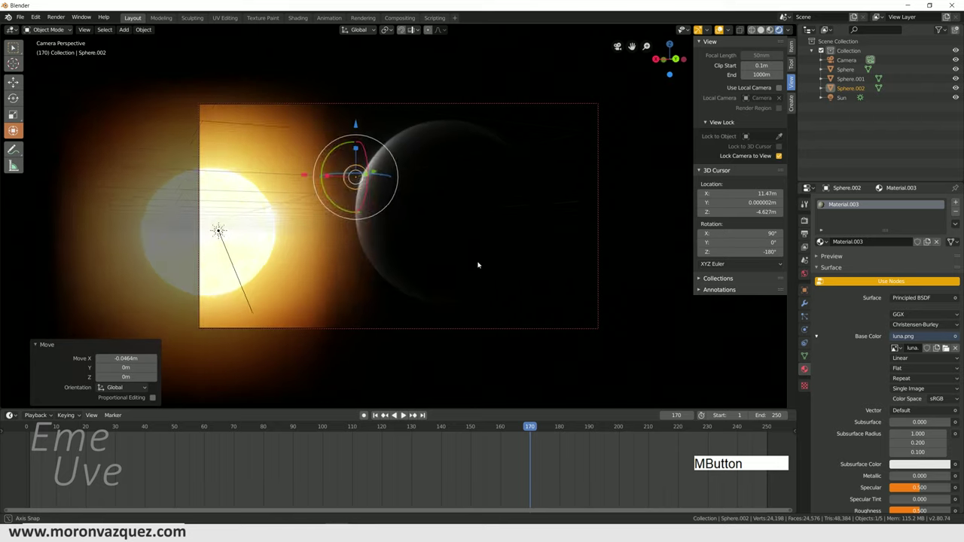
{"action": "middle_click", "coordinate": [543, 265]}
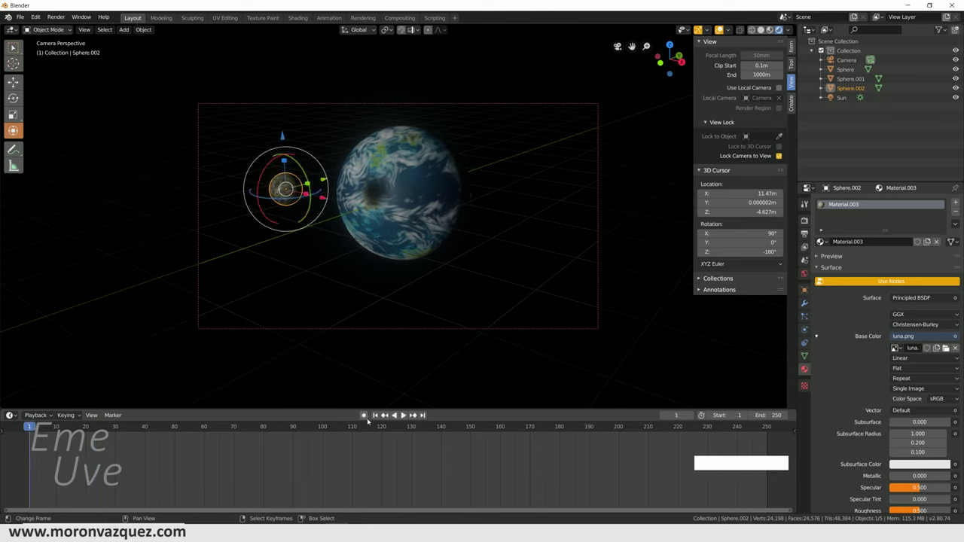
Turn on automatic keyframing and refine the camera framing of Earth and moon.
{"action": "left_click", "coordinate": [384, 413]}
{"action": "middle_click", "coordinate": [438, 253]}
{"action": "middle_click", "coordinate": [444, 269]}
{"action": "middle_click", "coordinate": [439, 263]}
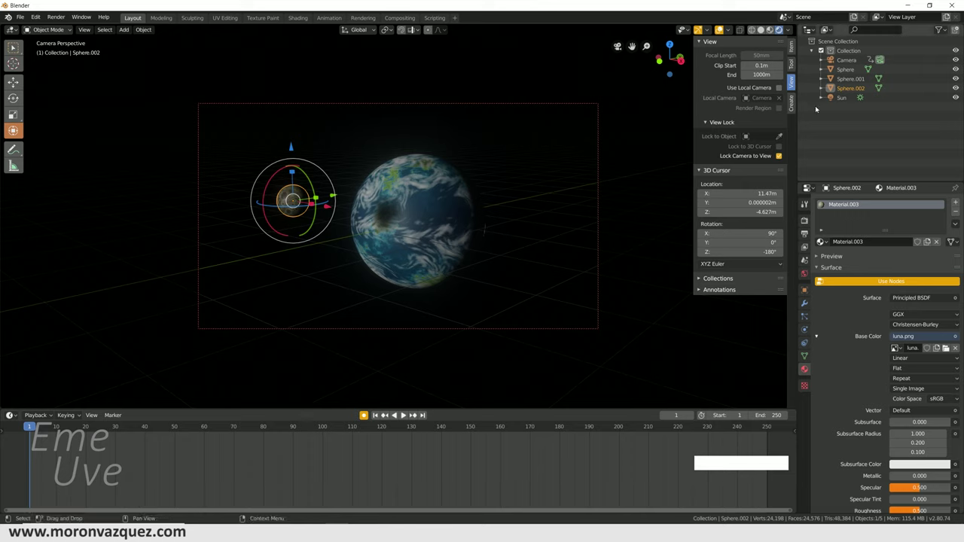
Keyframe a slight camera drift between frames 1 and 180 and play it back.
{"action": "left_click", "coordinate": [857, 58]}
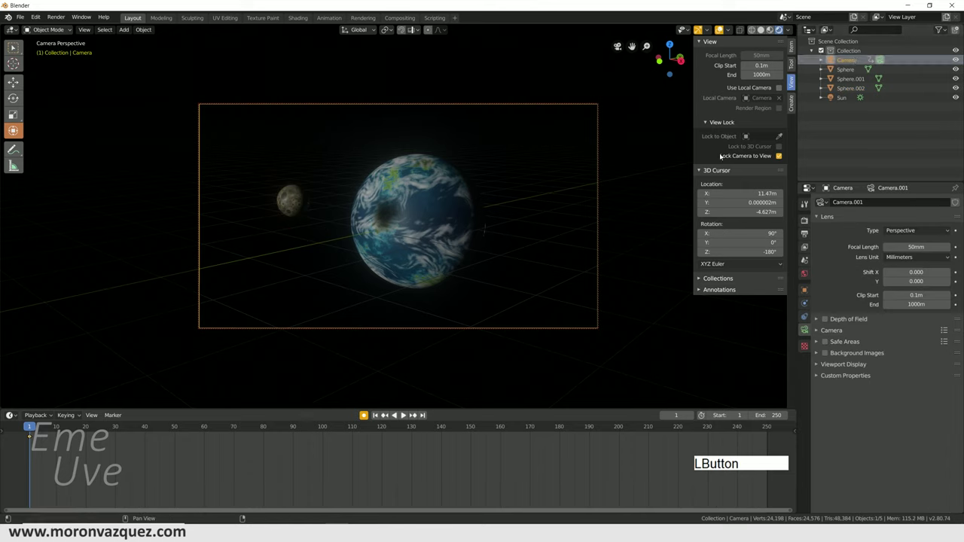
{"action": "middle_click", "coordinate": [423, 249]}
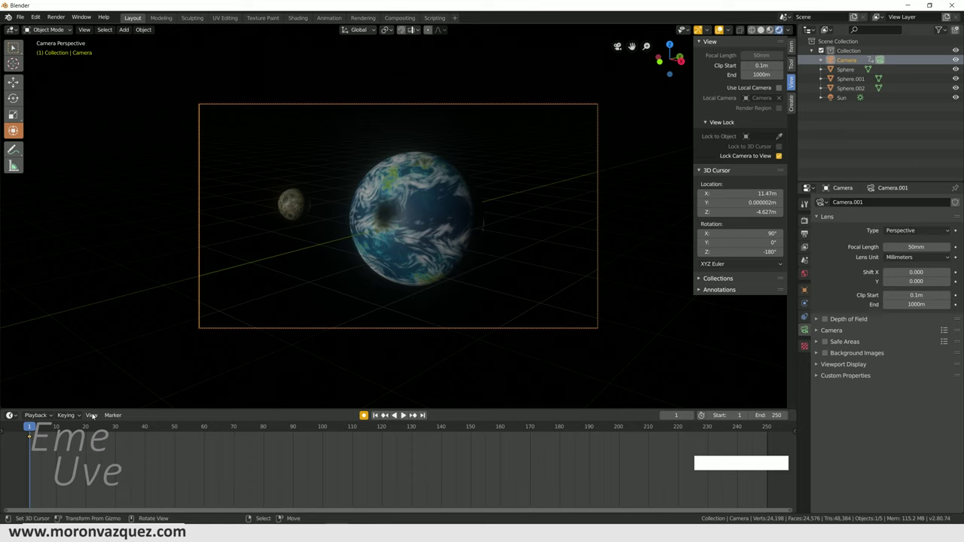
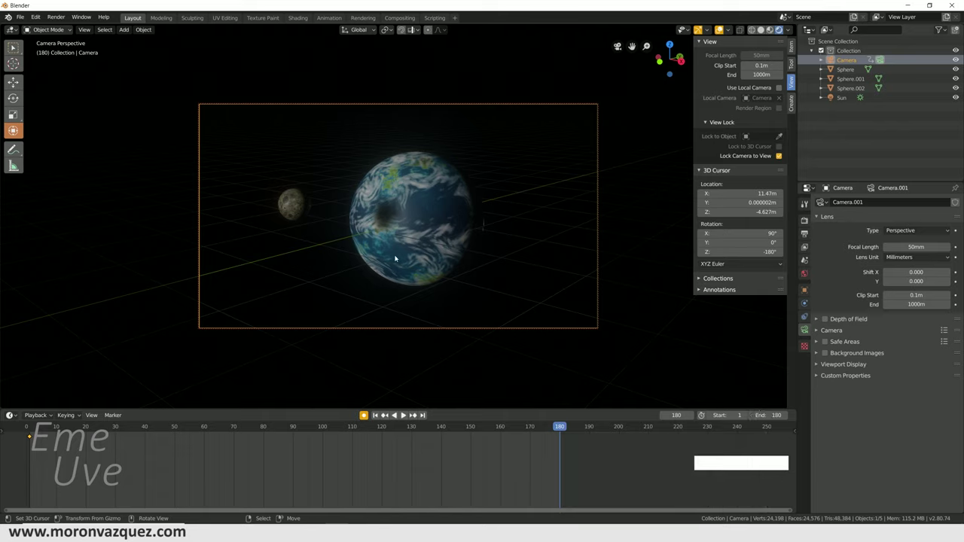
{"action": "middle_click", "coordinate": [373, 278]}
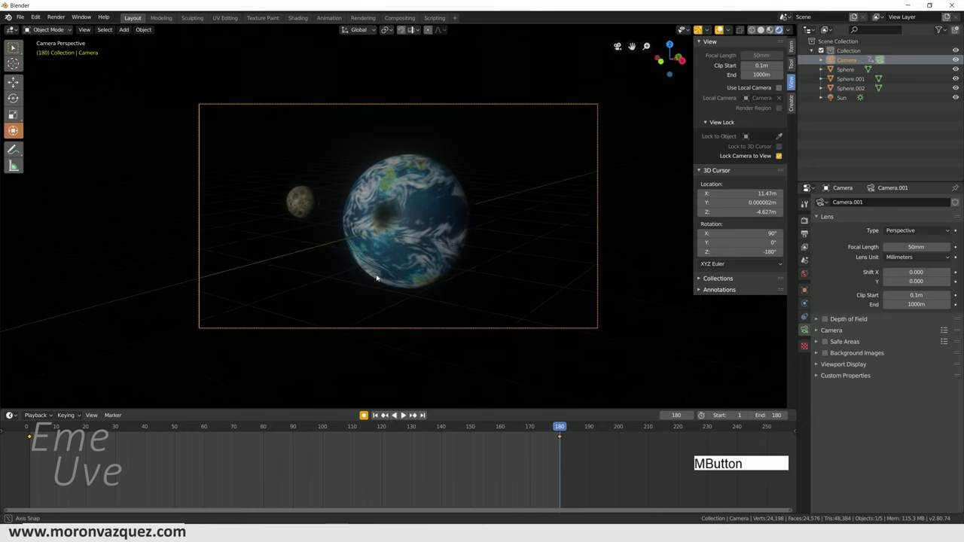
{"action": "middle_click", "coordinate": [378, 277]}
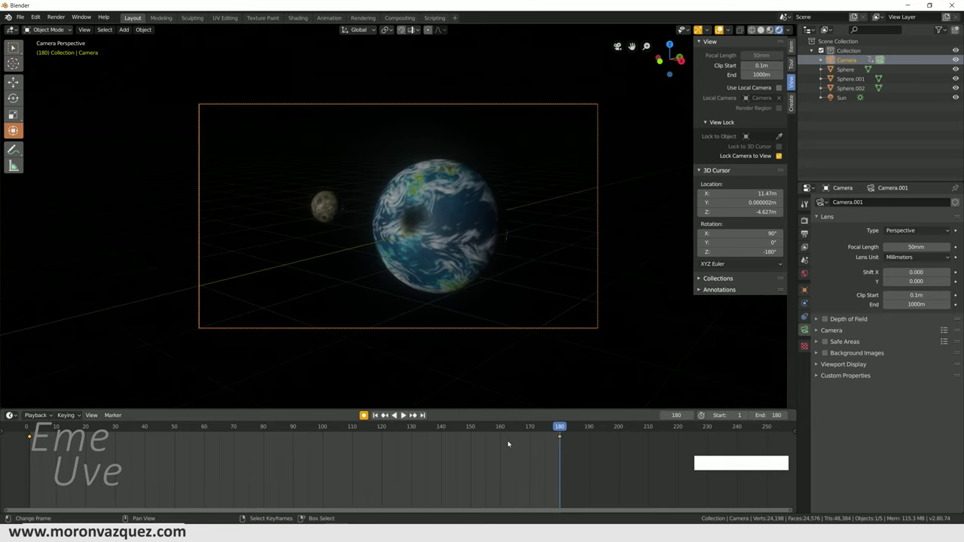
{"action": "left_click", "coordinate": [467, 452]}
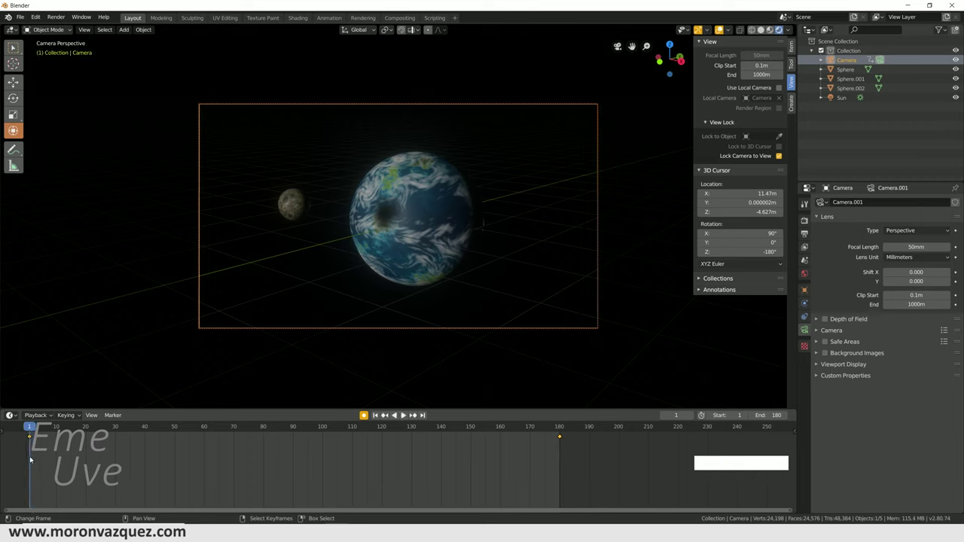
{"action": "key", "text": "space"}
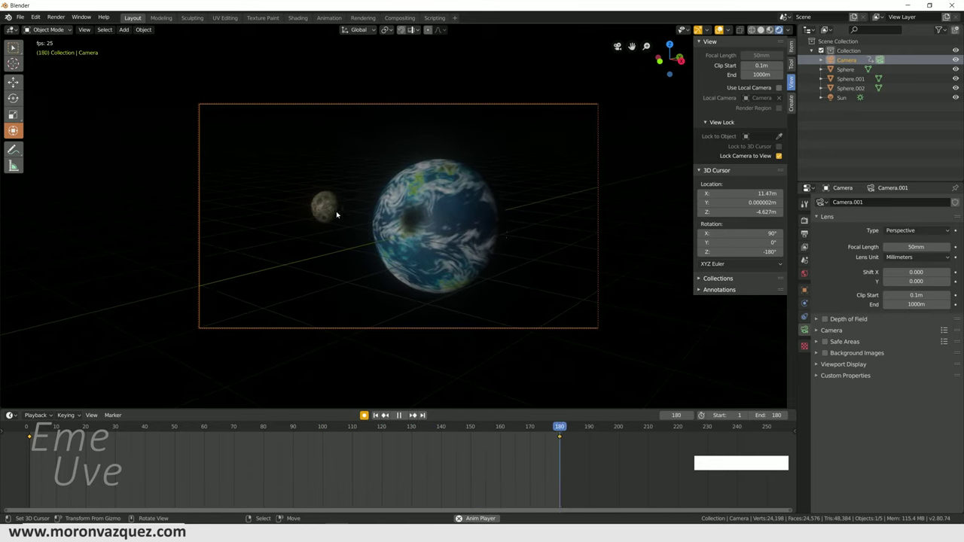
{"action": "key", "text": "space"}
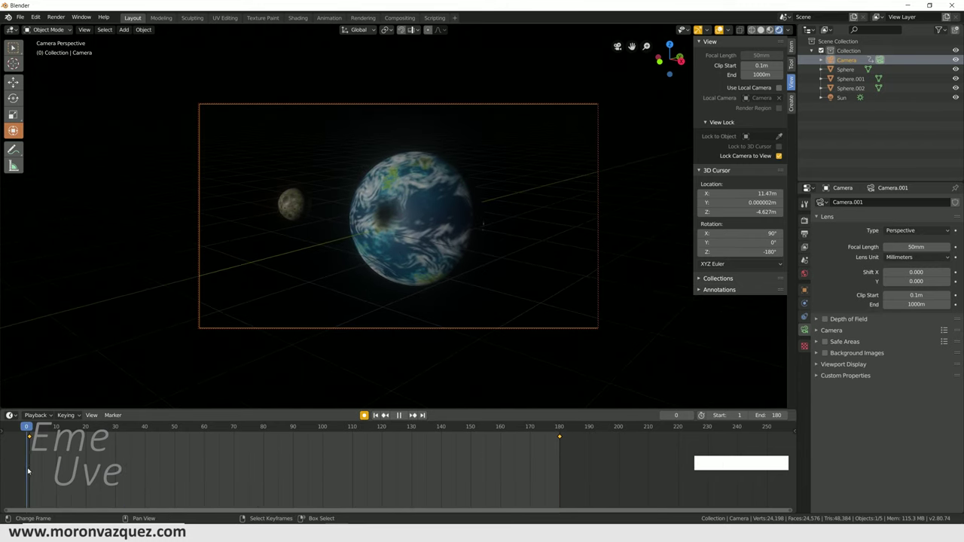
Keyframe the Earth's Z rotation at frames 1 and 180, then select the moon.
{"action": "right_click", "coordinate": [384, 412]}
{"action": "left_click", "coordinate": [384, 412]}
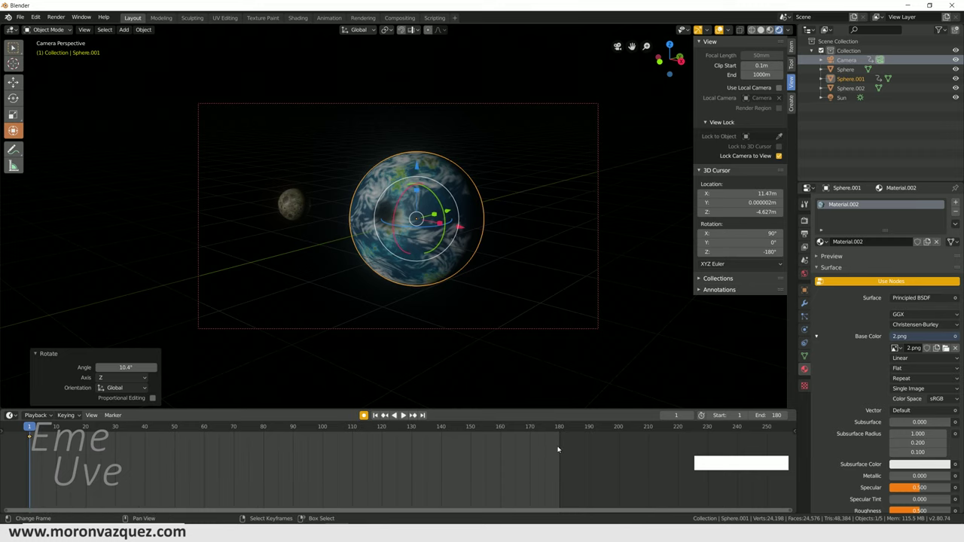
{"action": "left_click", "coordinate": [408, 412]}
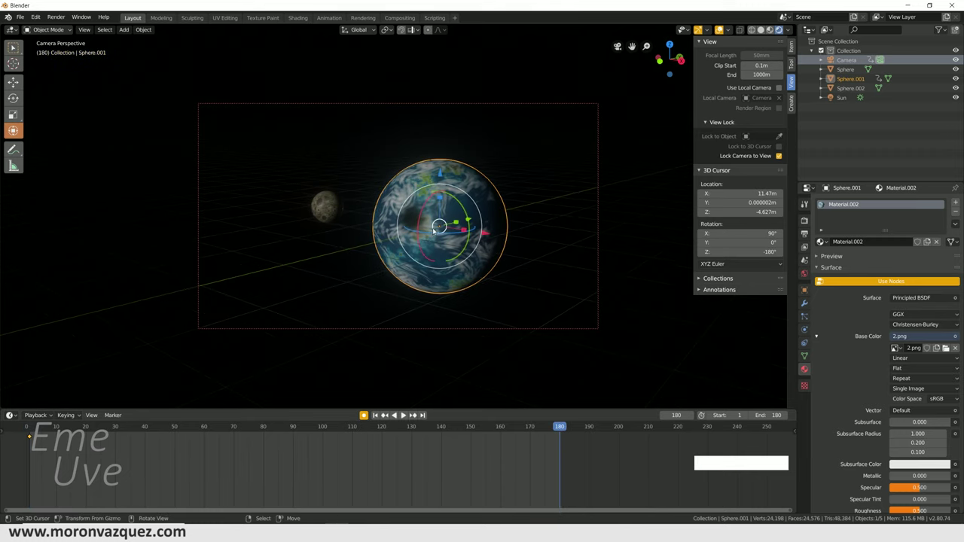
{"action": "left_click", "coordinate": [384, 413]}
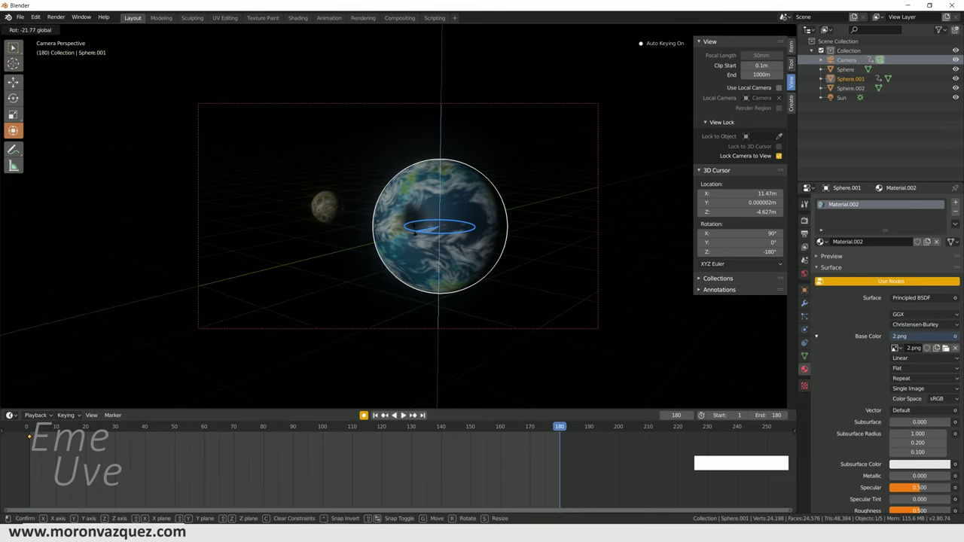
{"action": "left_click", "coordinate": [408, 413]}
{"action": "right_click", "coordinate": [384, 413]}
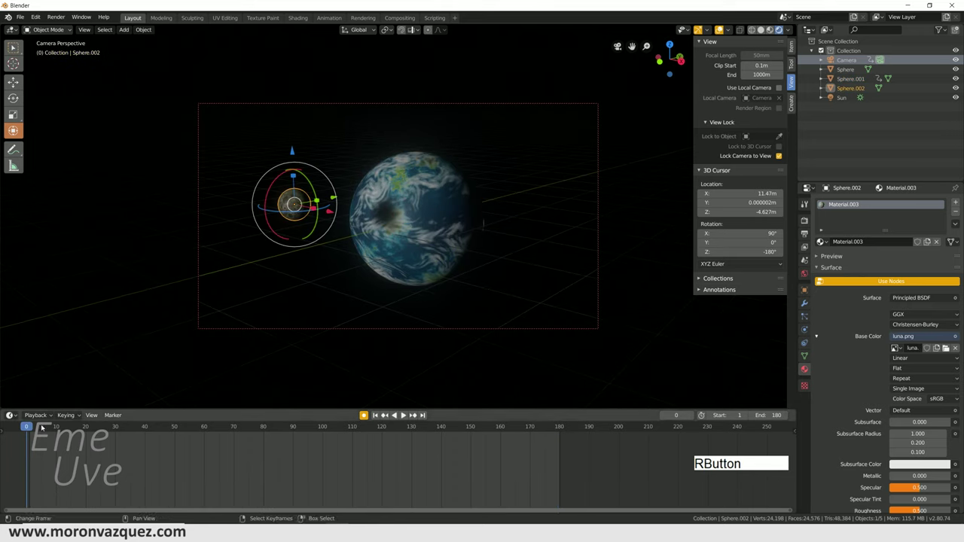
Keyframe the moon beside Earth at frame 1 and over it at frame 180, then play and stop at frame 30.
{"action": "left_click", "coordinate": [385, 412]}
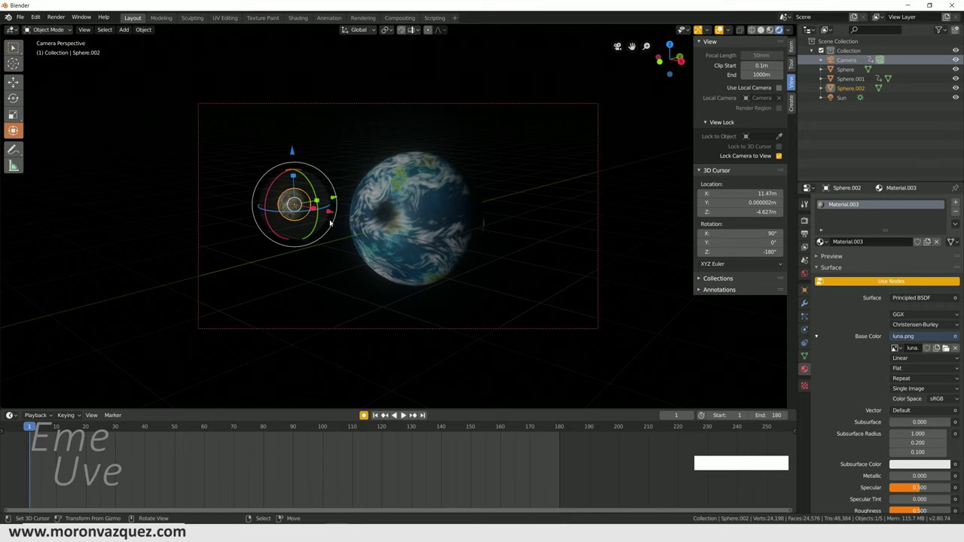
{"action": "left_click", "coordinate": [384, 413]}
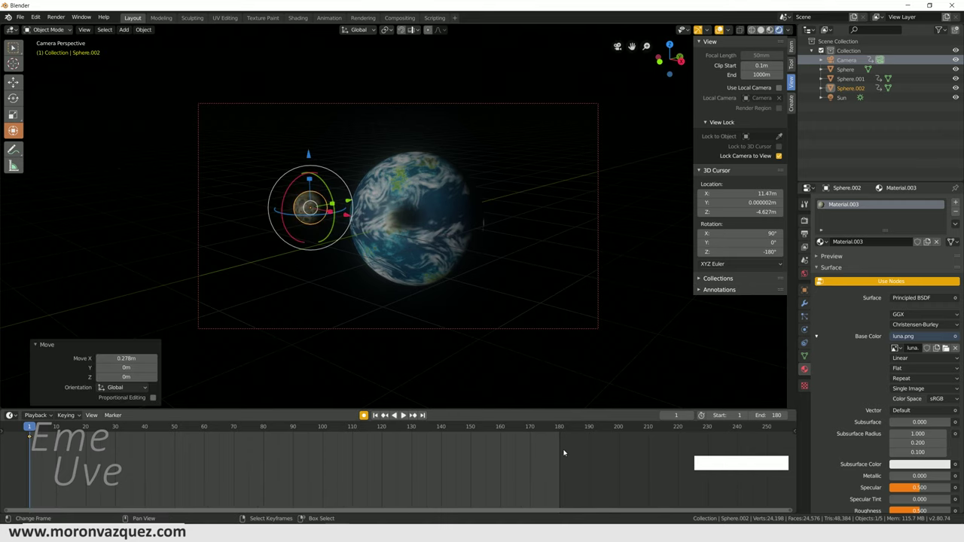
{"action": "left_click", "coordinate": [408, 413]}
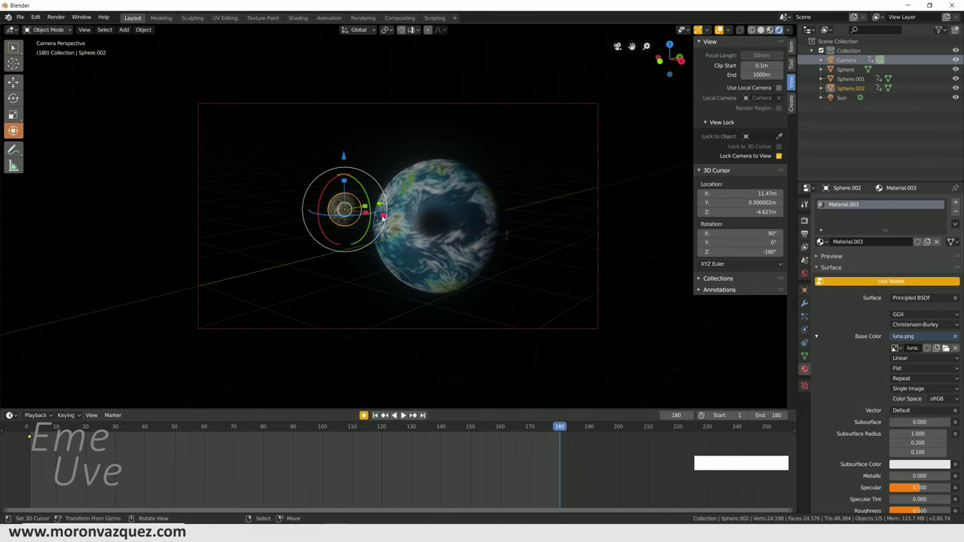
{"action": "left_click", "coordinate": [384, 413]}
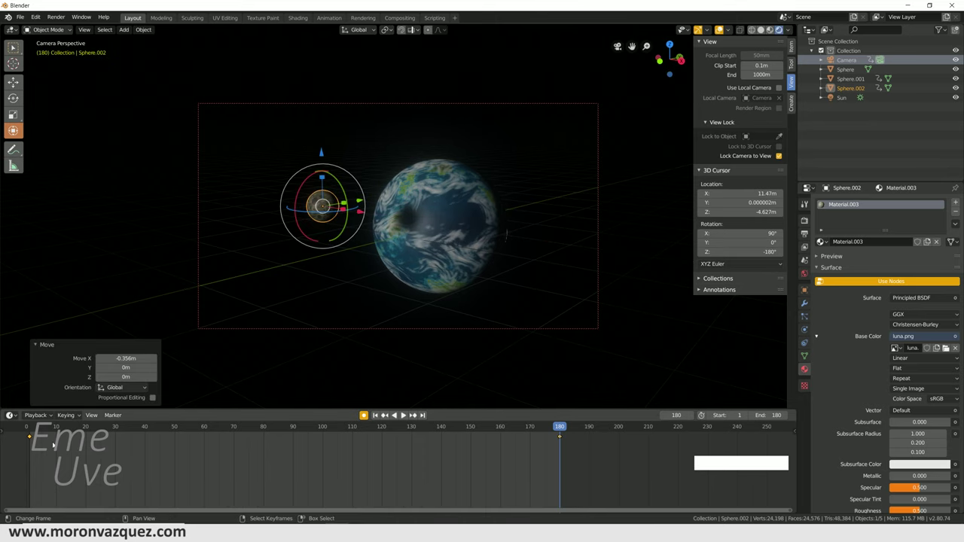
{"action": "left_click", "coordinate": [416, 413]}
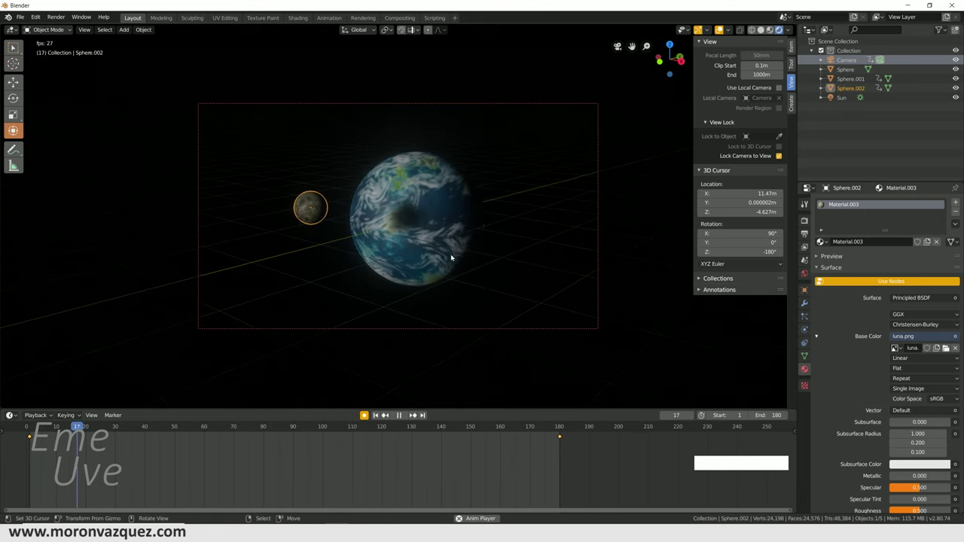
{"action": "key", "text": "space"}
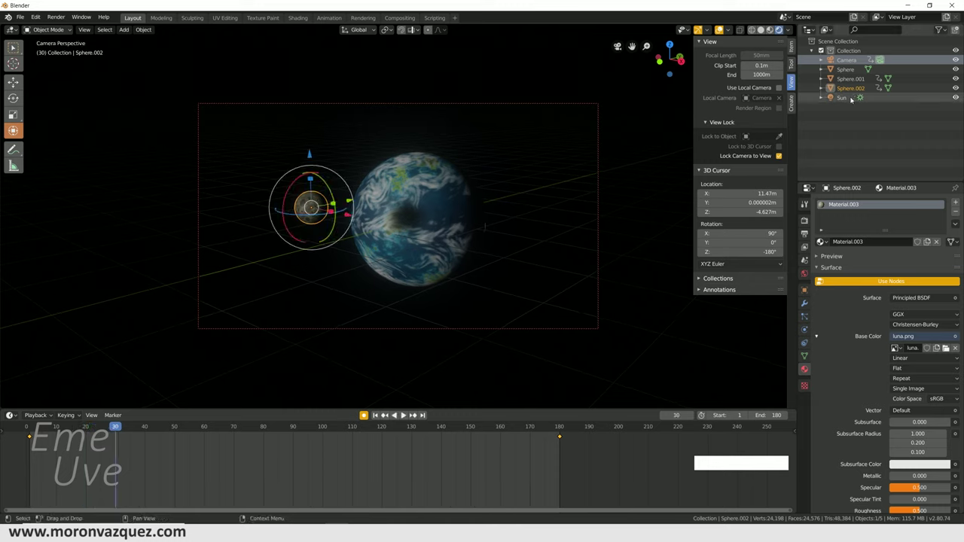
Give the Sun light a warmer colour and strength 2.74, then play back the animation.
{"action": "left_click", "coordinate": [384, 413]}
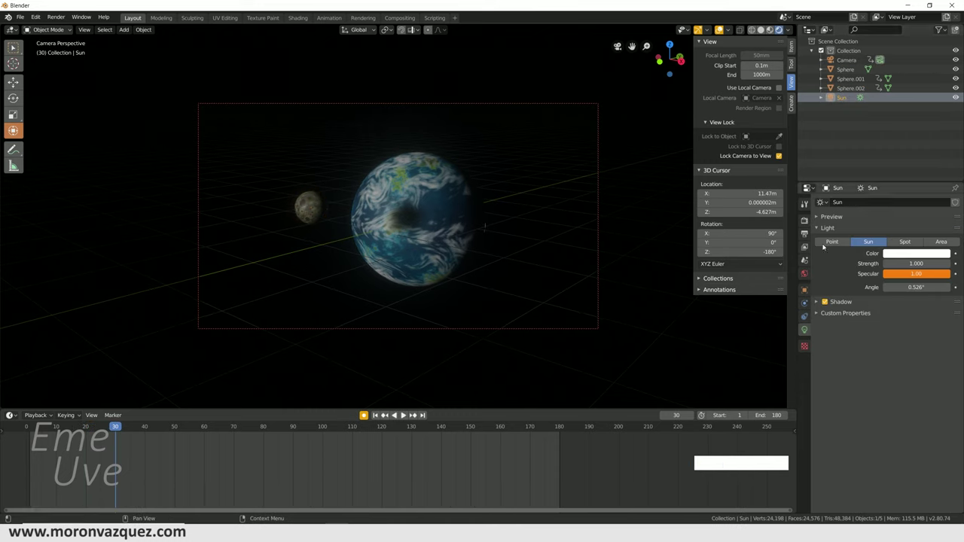
{"action": "left_click", "coordinate": [384, 413]}
{"action": "left_click", "coordinate": [384, 413]}
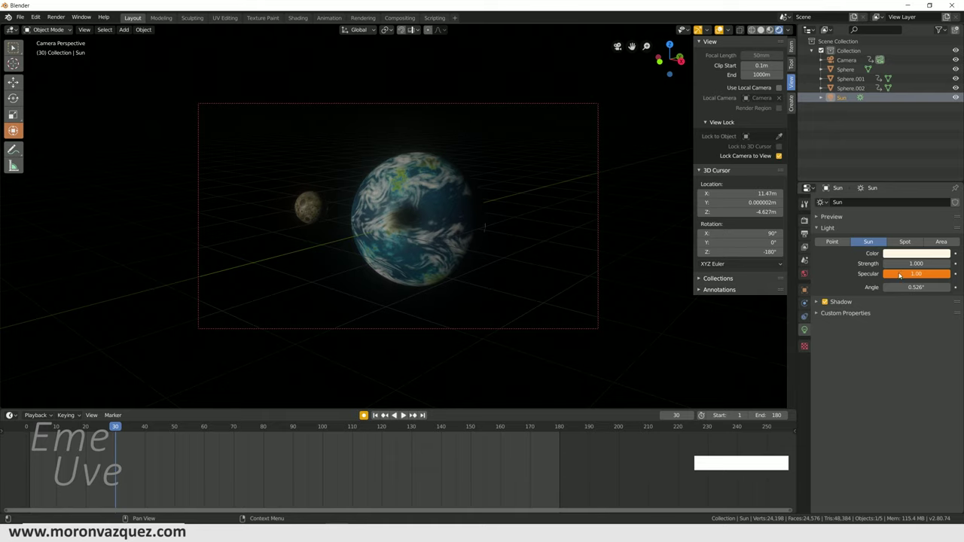
{"action": "left_click", "coordinate": [385, 413]}
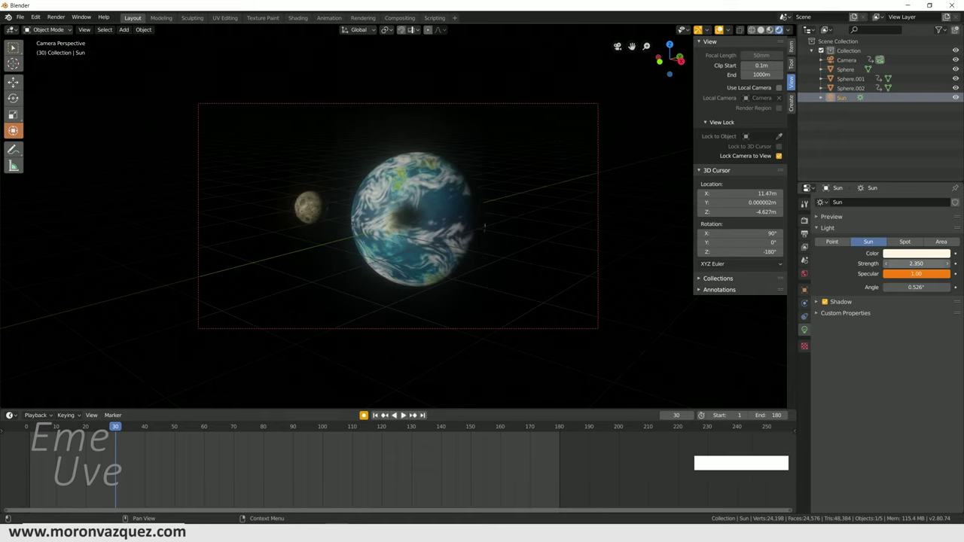
{"action": "left_click", "coordinate": [232, 473]}
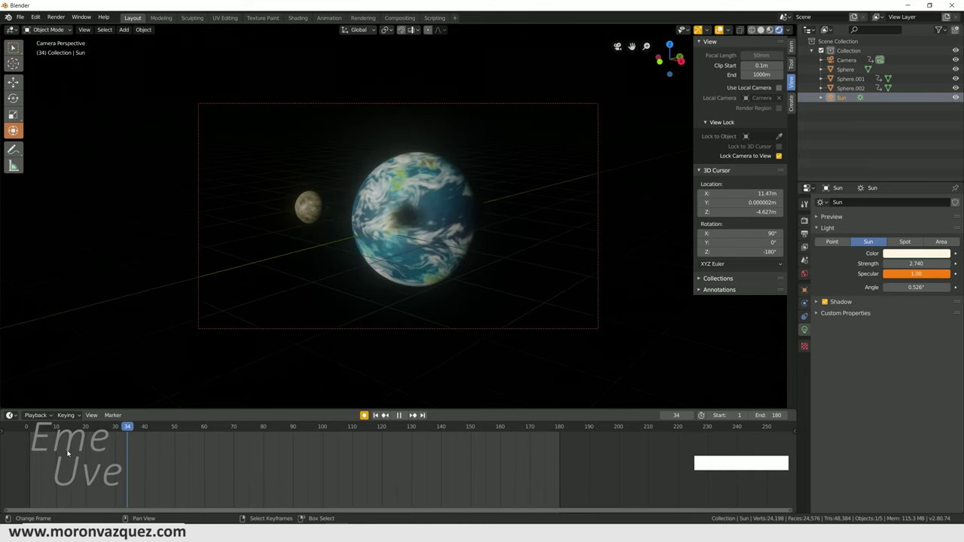
{"action": "key", "text": "space"}
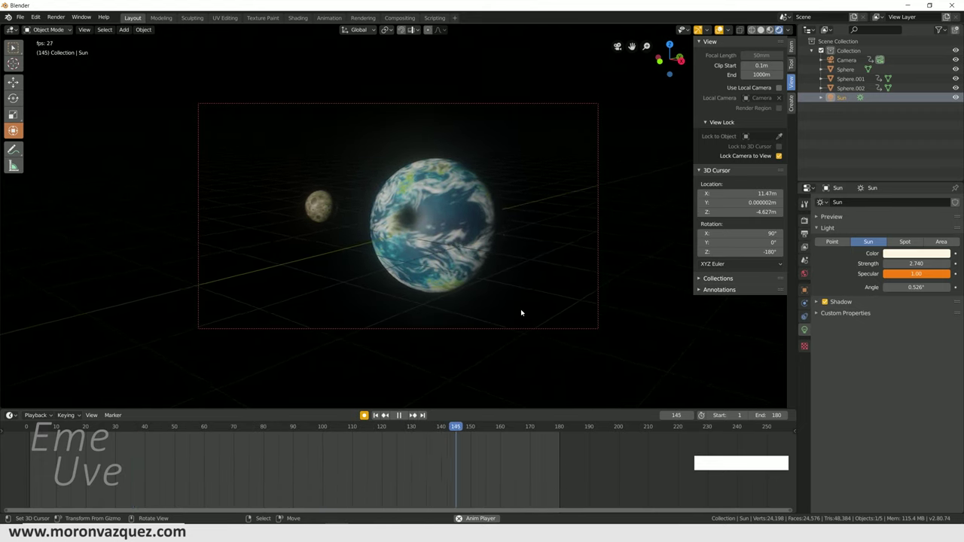
{"action": "key", "text": "space"}
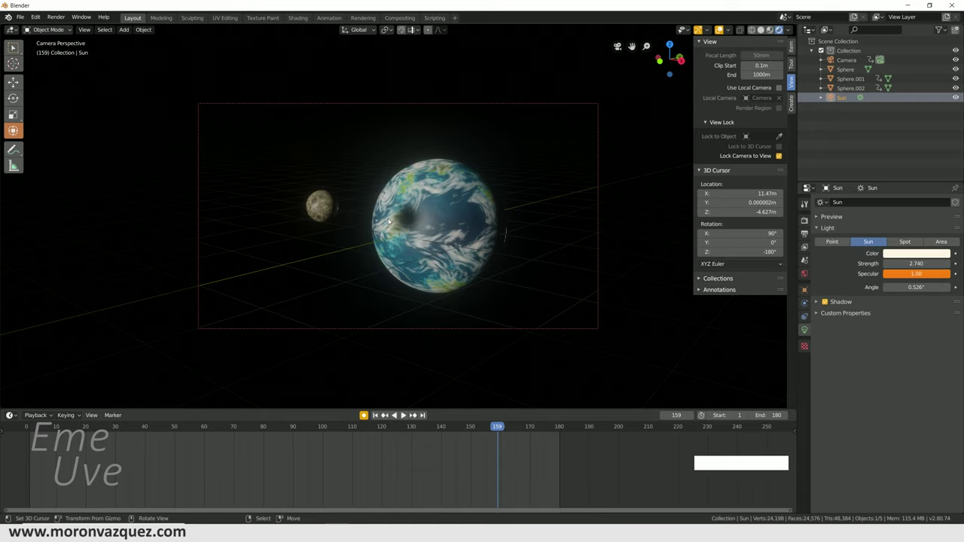
Switch to solid shading, delete the old camera and add a new camera.
{"action": "left_click", "coordinate": [764, 30]}
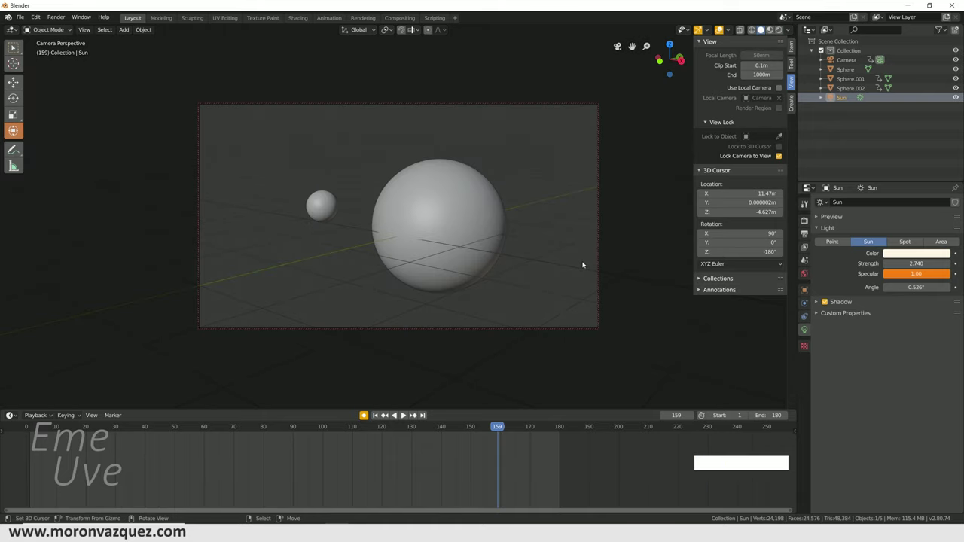
{"action": "key", "text": "KP_0"}
{"action": "right_click", "coordinate": [444, 250]}
{"action": "key", "text": "Delete"}
{"action": "middle_click", "coordinate": [439, 272]}
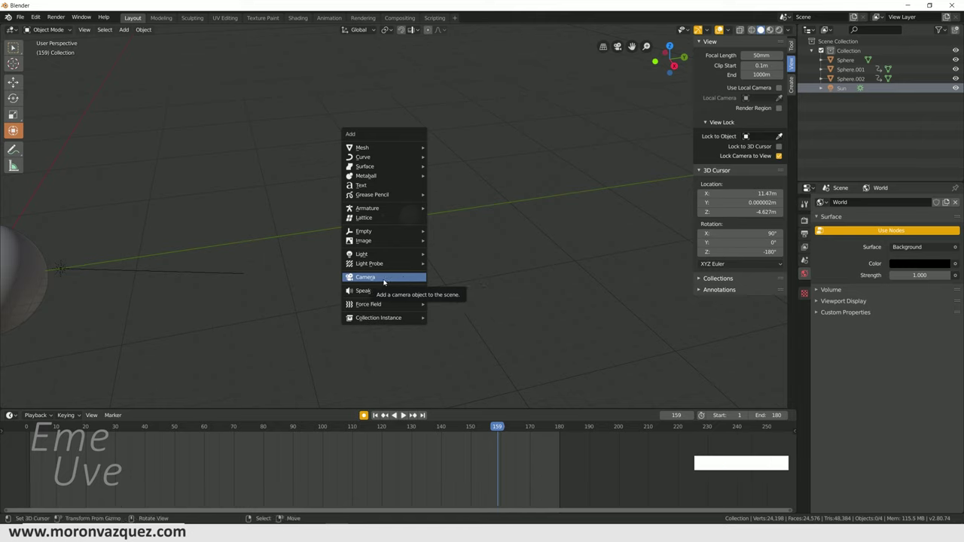
{"action": "left_click", "coordinate": [385, 280]}
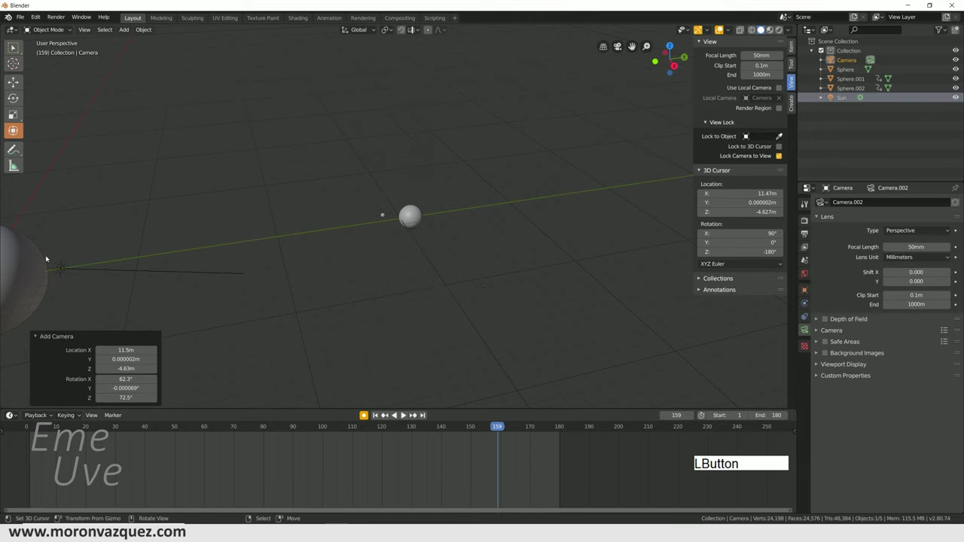
{"action": "middle_click", "coordinate": [241, 314]}
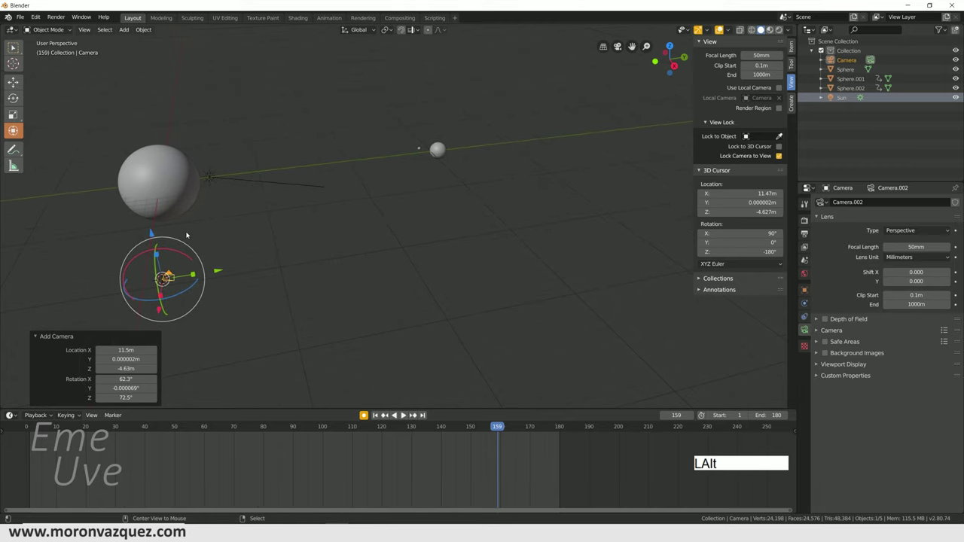
Move the camera to Y 40.925 m, disable auto-keying, delete its keyframe and view through it.
{"action": "key", "text": "alt+g"}
{"action": "key", "text": "Return"}
{"action": "left_click", "coordinate": [210, 174]}
{"action": "middle_click", "coordinate": [534, 238]}
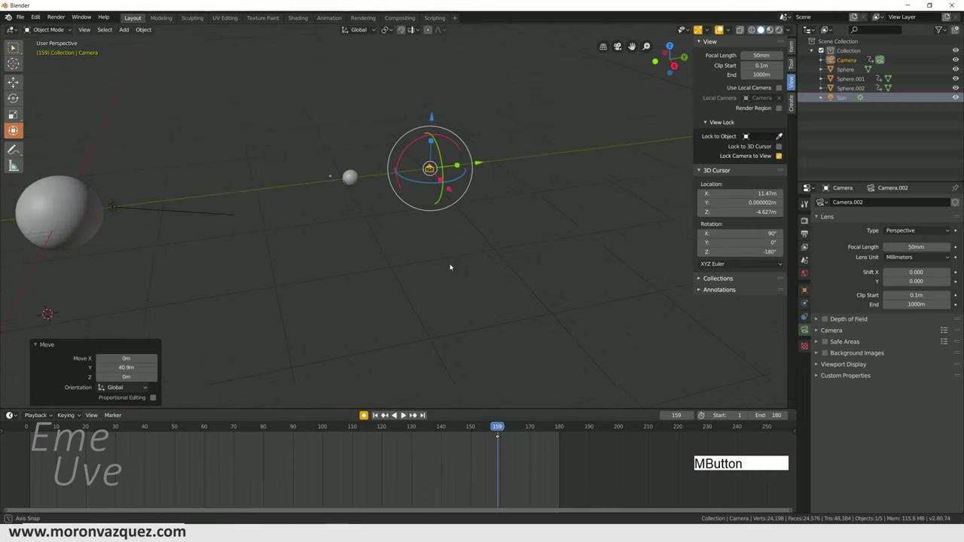
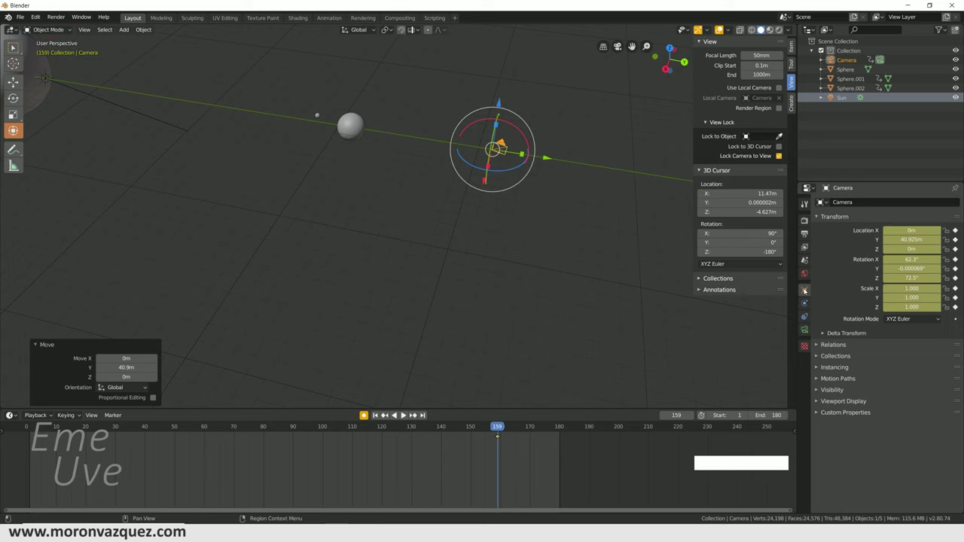
{"action": "left_click", "coordinate": [384, 412]}
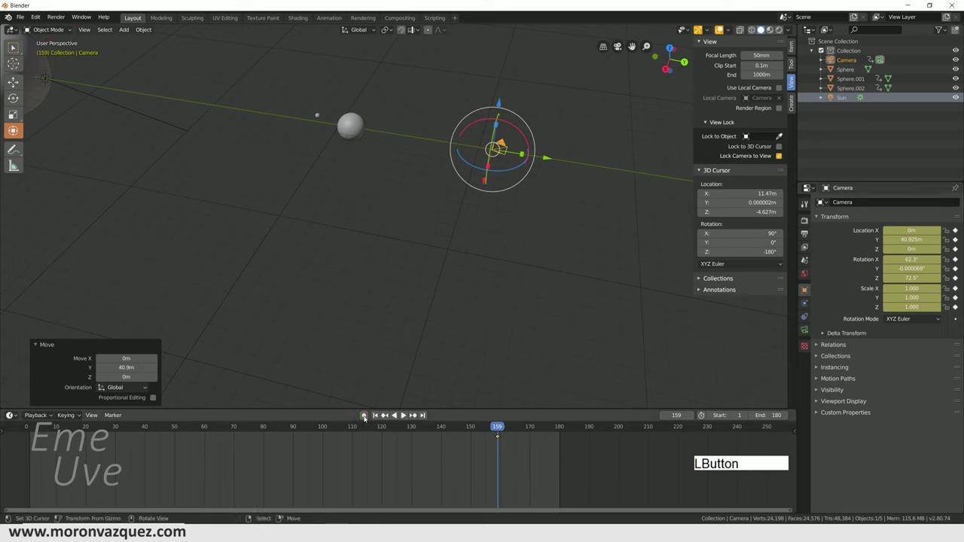
{"action": "right_click", "coordinate": [499, 436]}
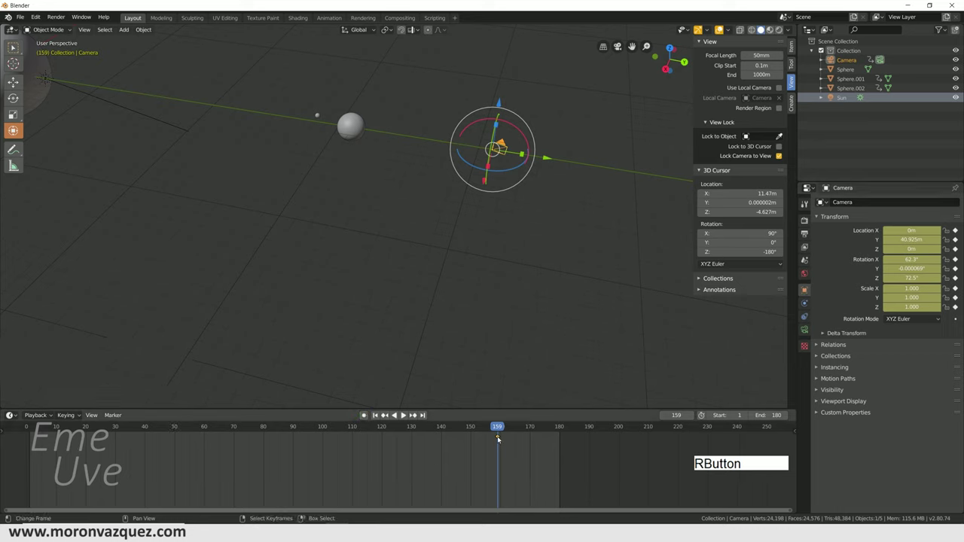
{"action": "key", "text": "Delete"}
{"action": "left_click", "coordinate": [499, 437]}
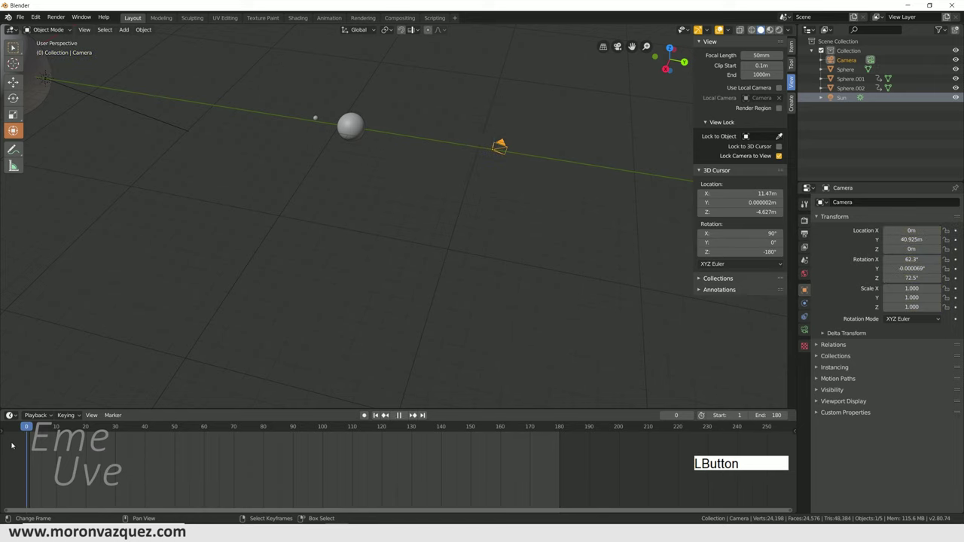
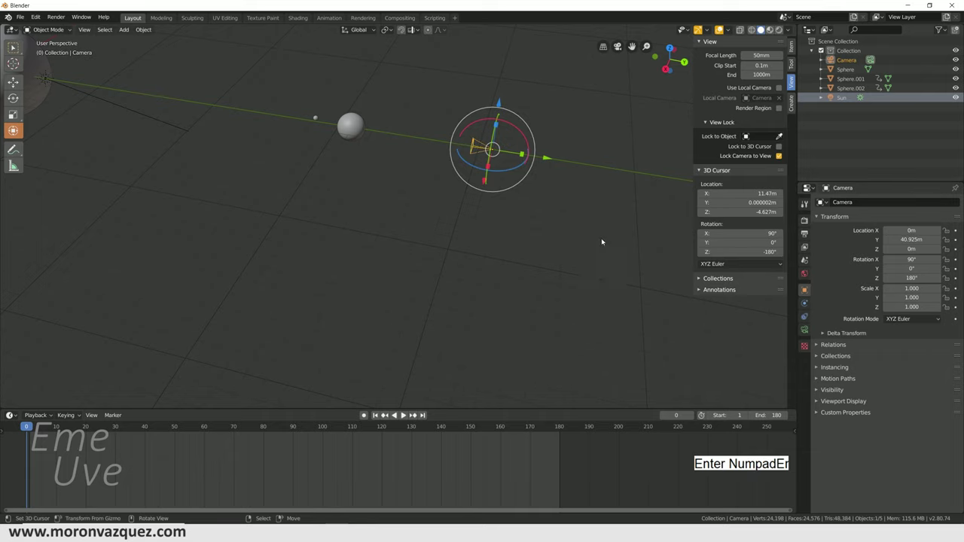
{"action": "key", "text": "KP_0"}
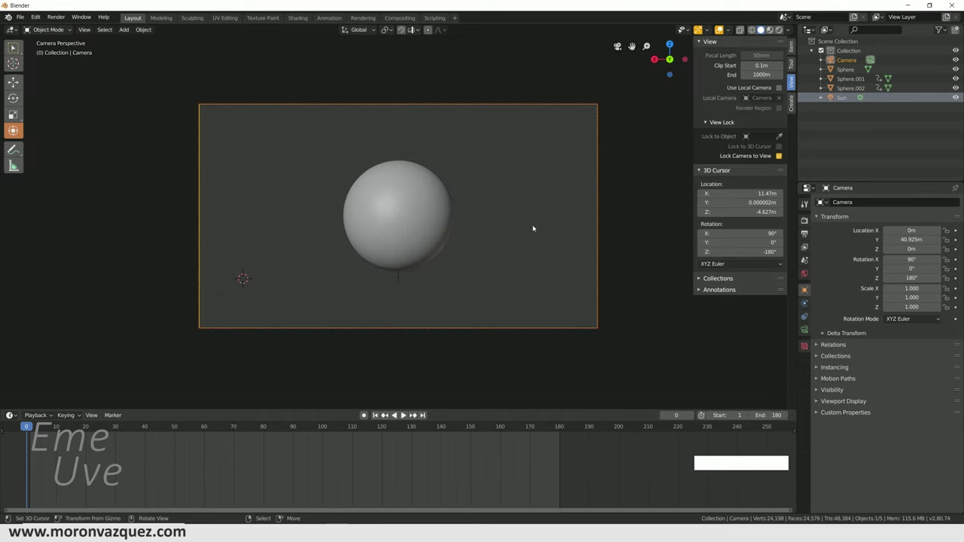